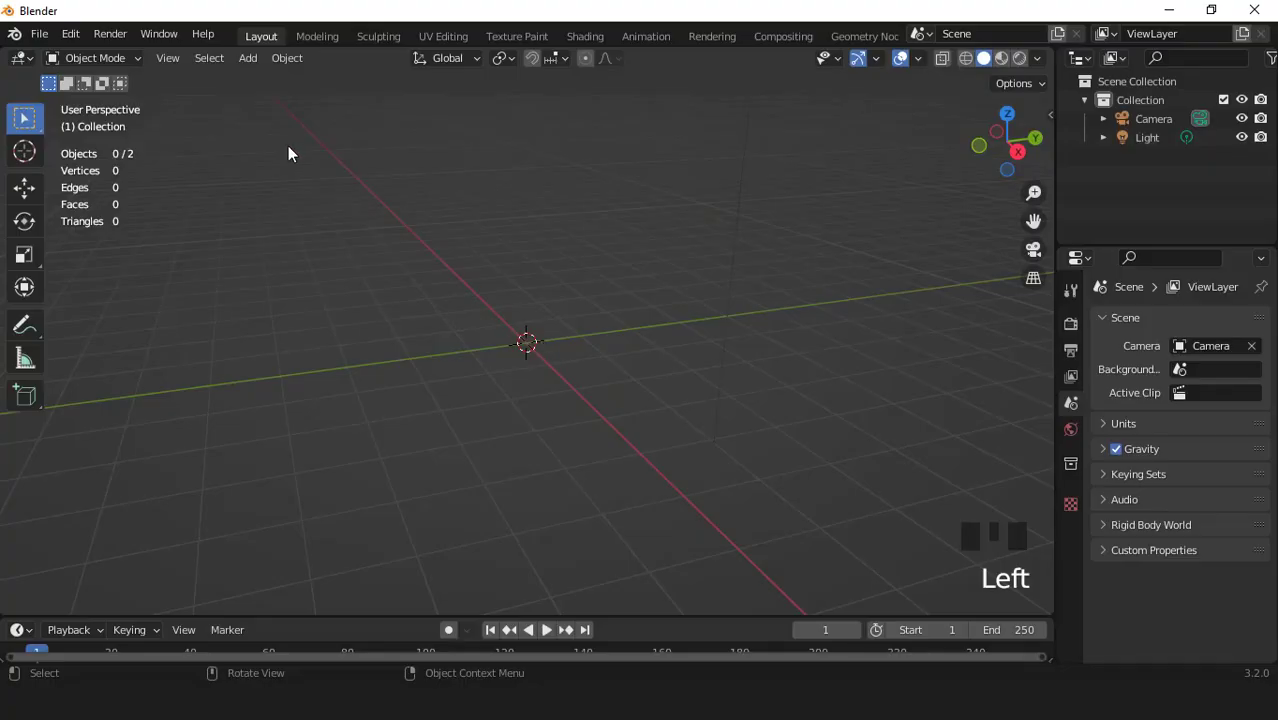
- Add a cylinder with 20 vertices to the empty scene and view it from the front
drag(262, 59, 109, 599)
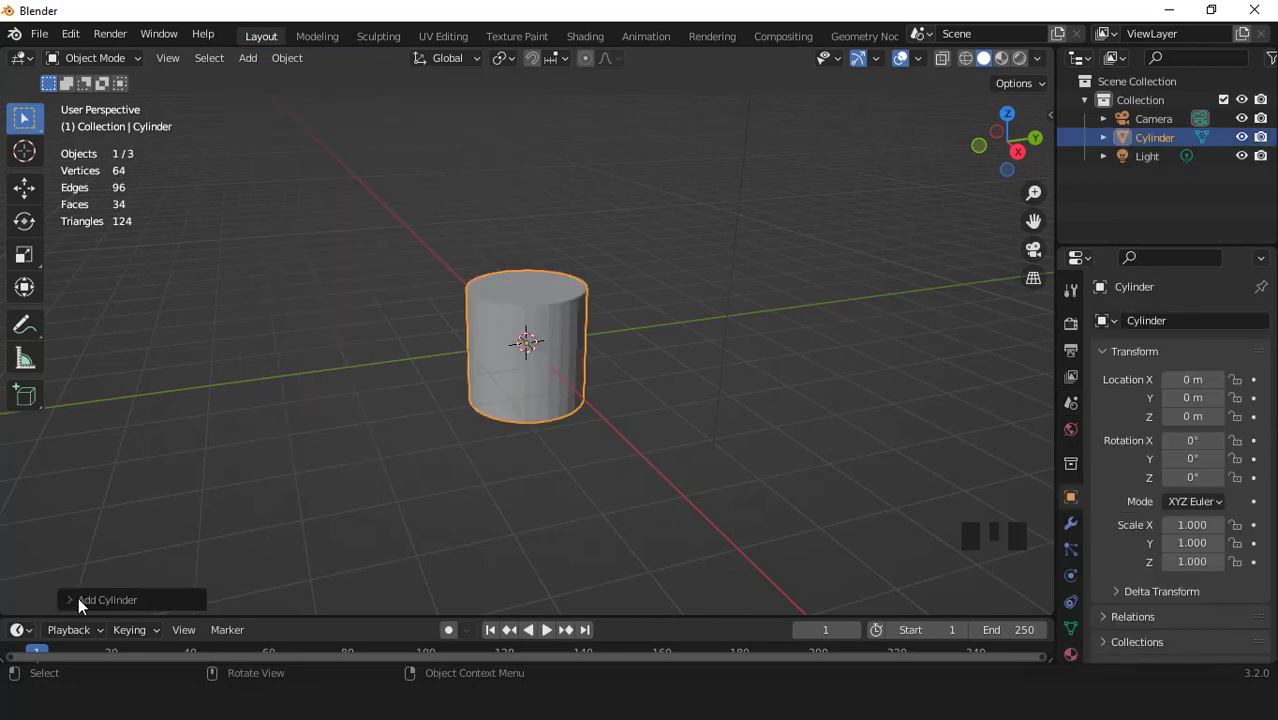
drag(79, 609, 543, 362)
scroll(up, 3)
key(KP_1)
- Raise the cylinder onto the ground, narrow it and stretch it into a tall column
key(g)
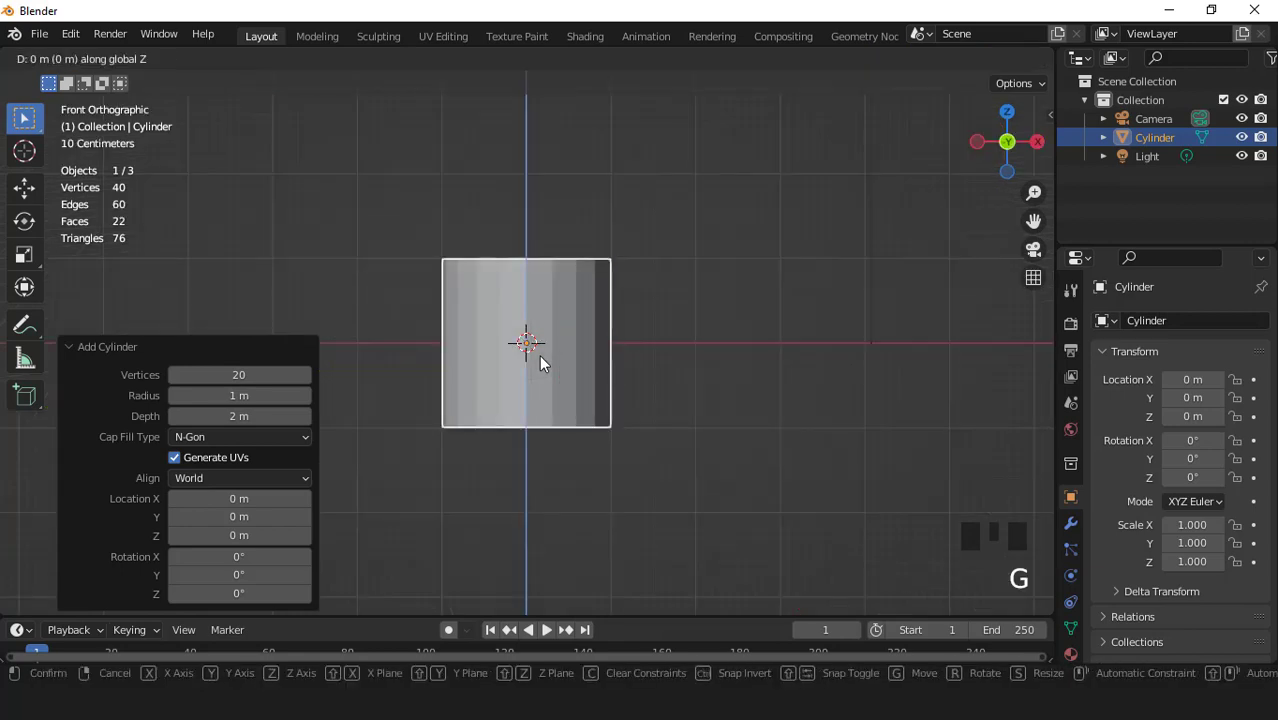
scroll(up, 3)
key(g)
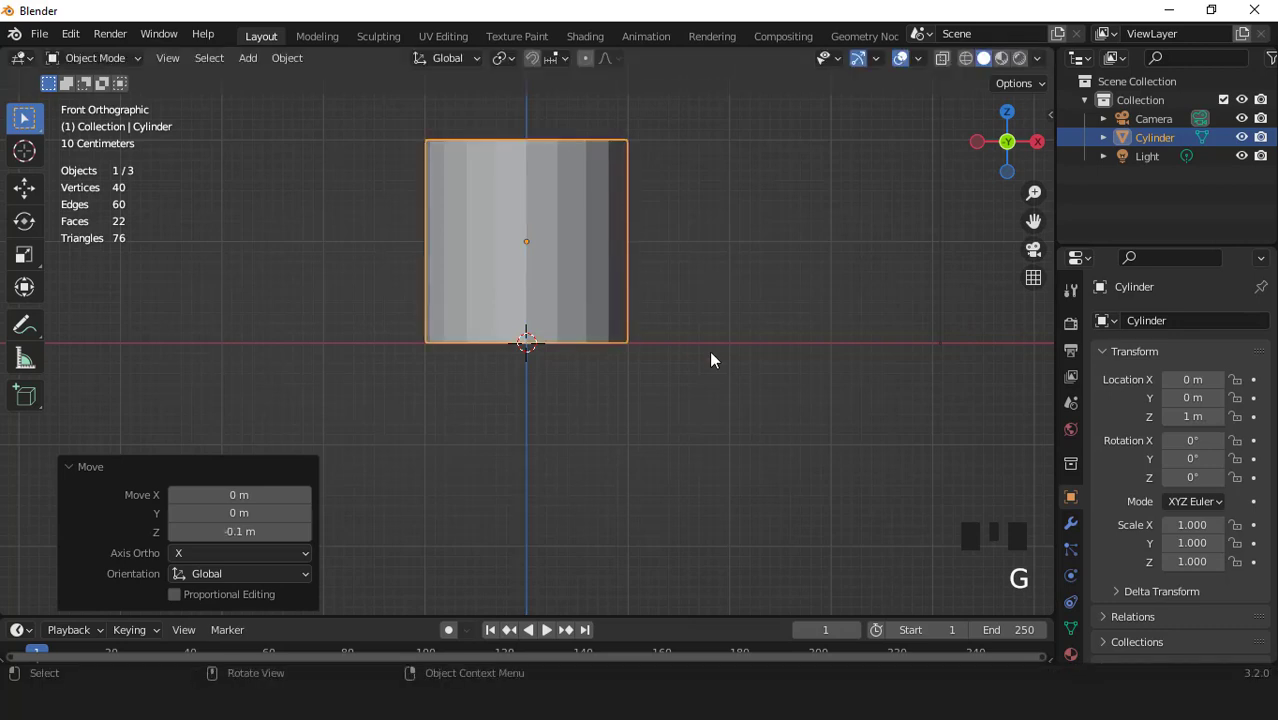
key(s)
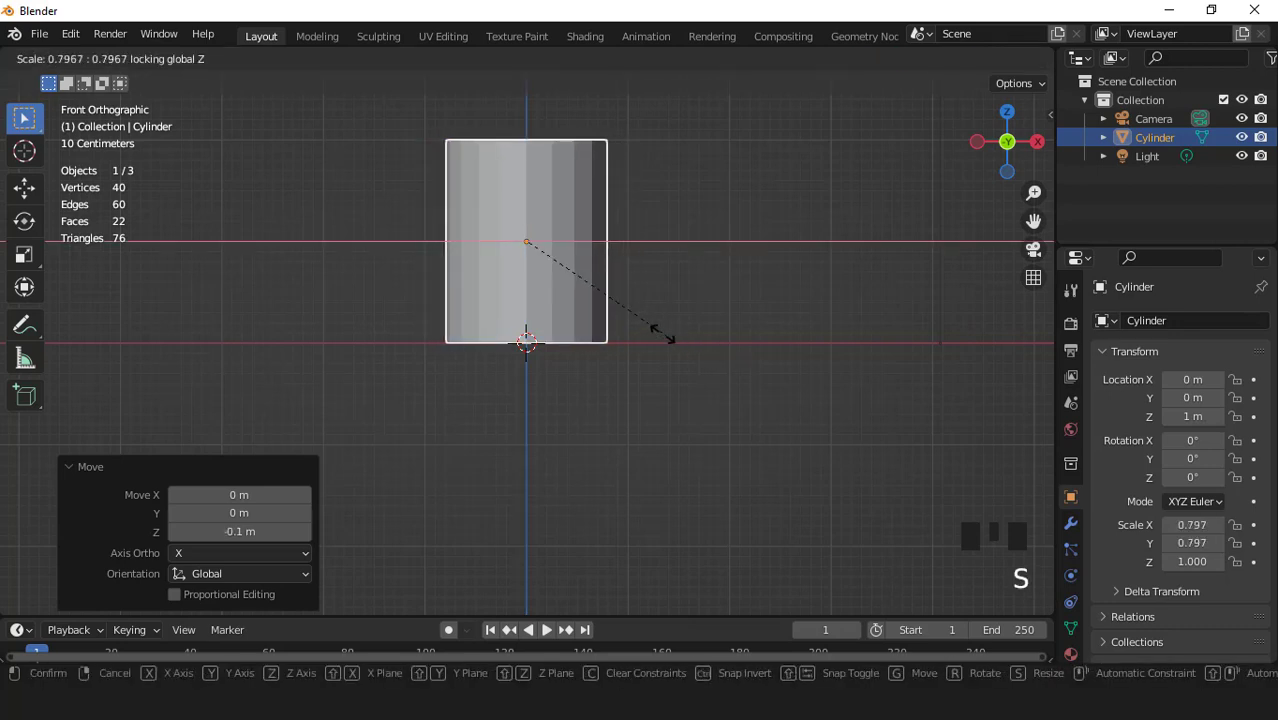
key(Tab)
middle_click(561, 282)
- Select the column's top face in Edit Mode and widen it
key(3)
click(521, 339)
key(KP_1)
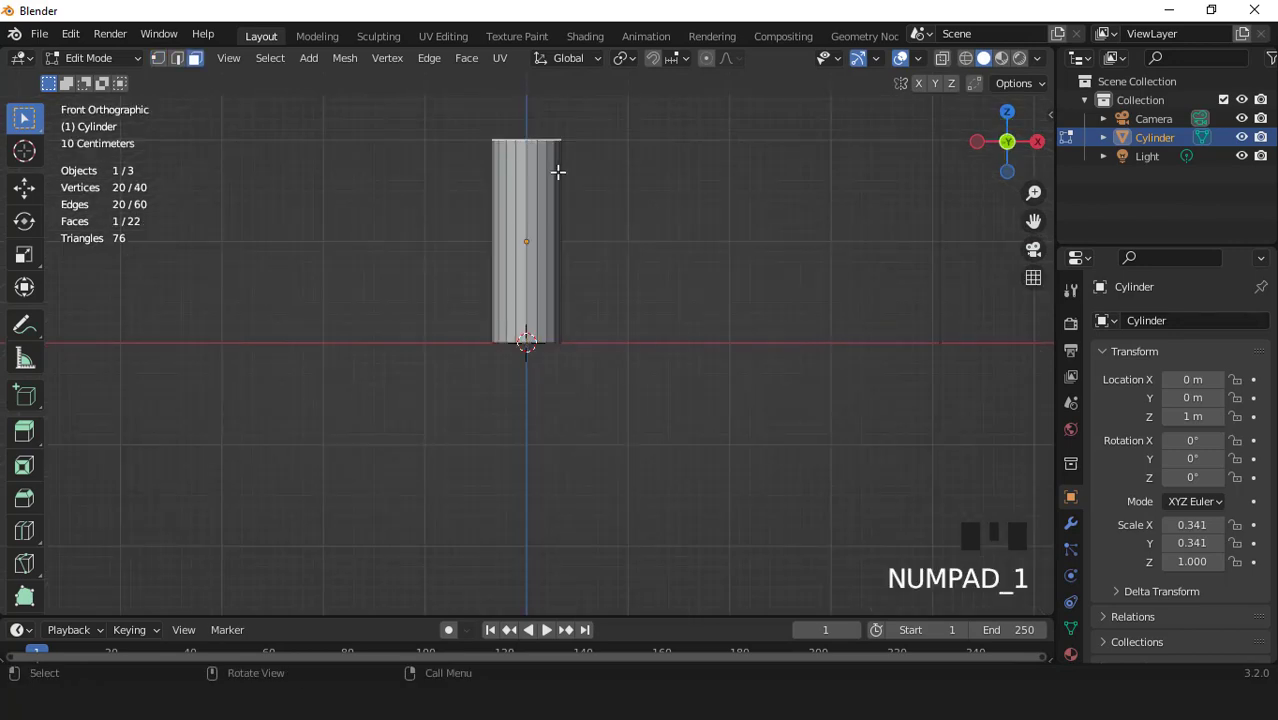
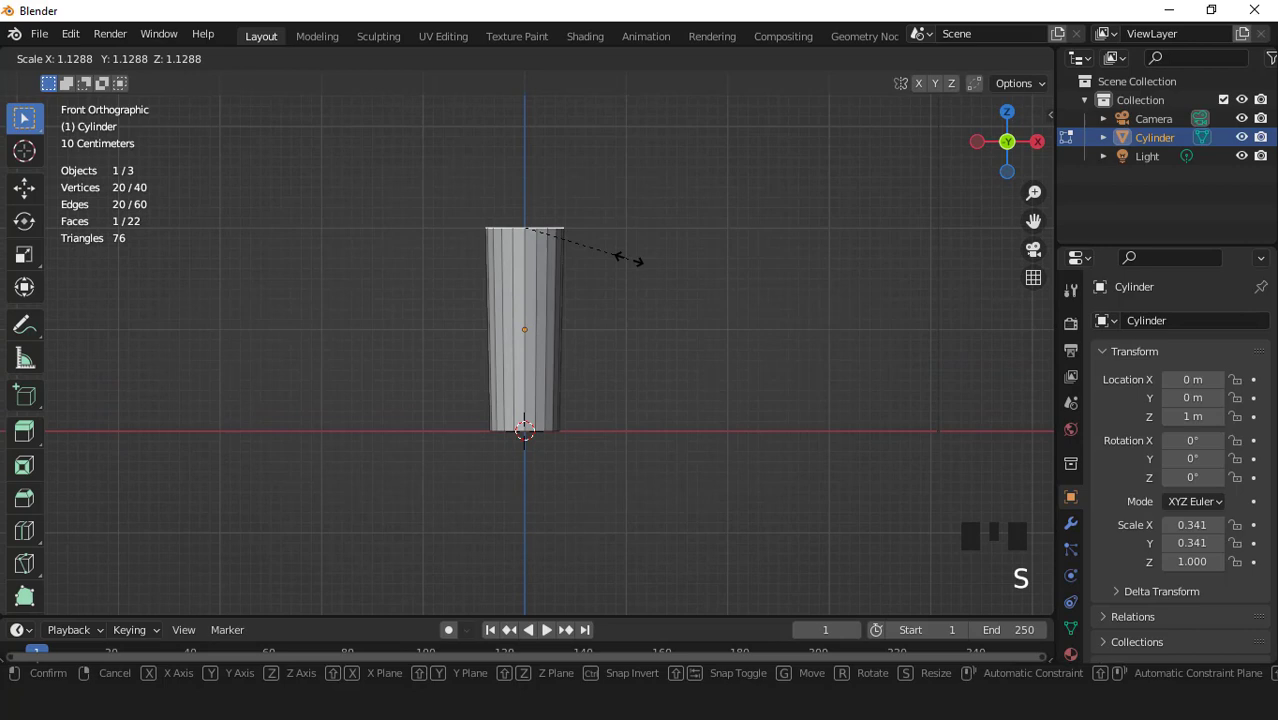
key(Tab)
key(ctrl+a)
key(Tab)
- Bevel the top edge into a 4-segment dome, stretch it taller and shade the body smooth
key(ctrl+b)
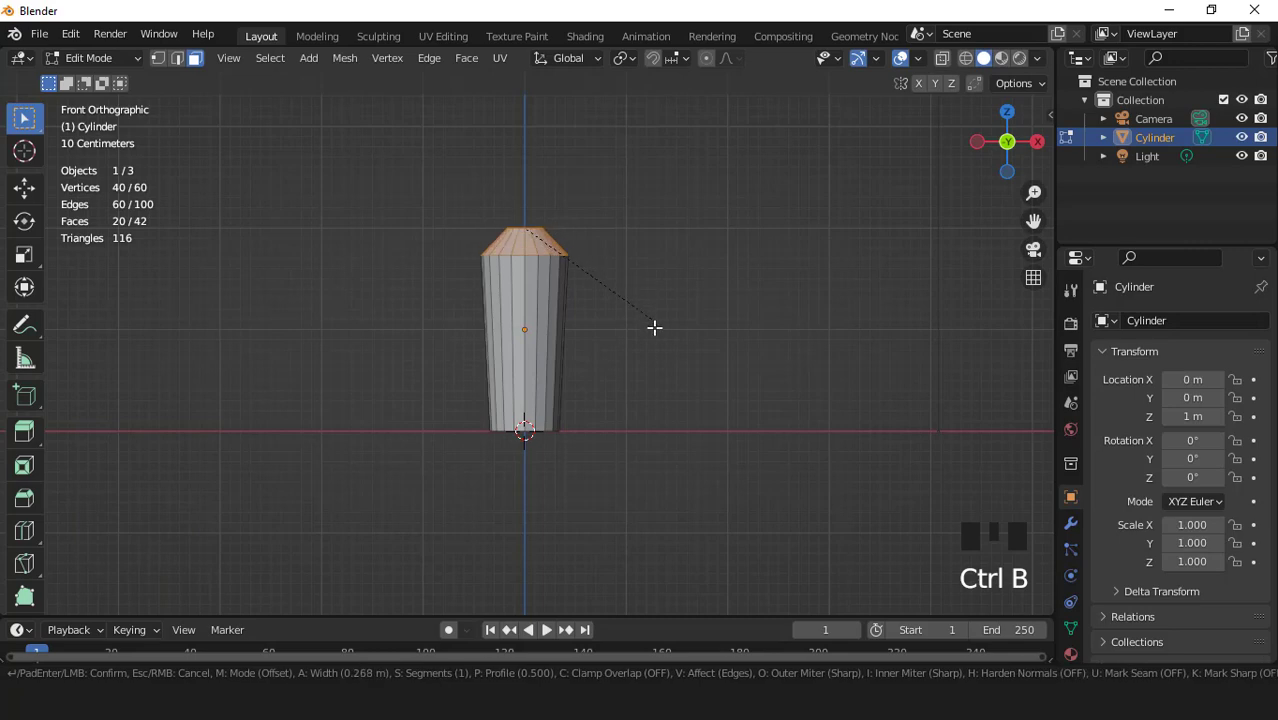
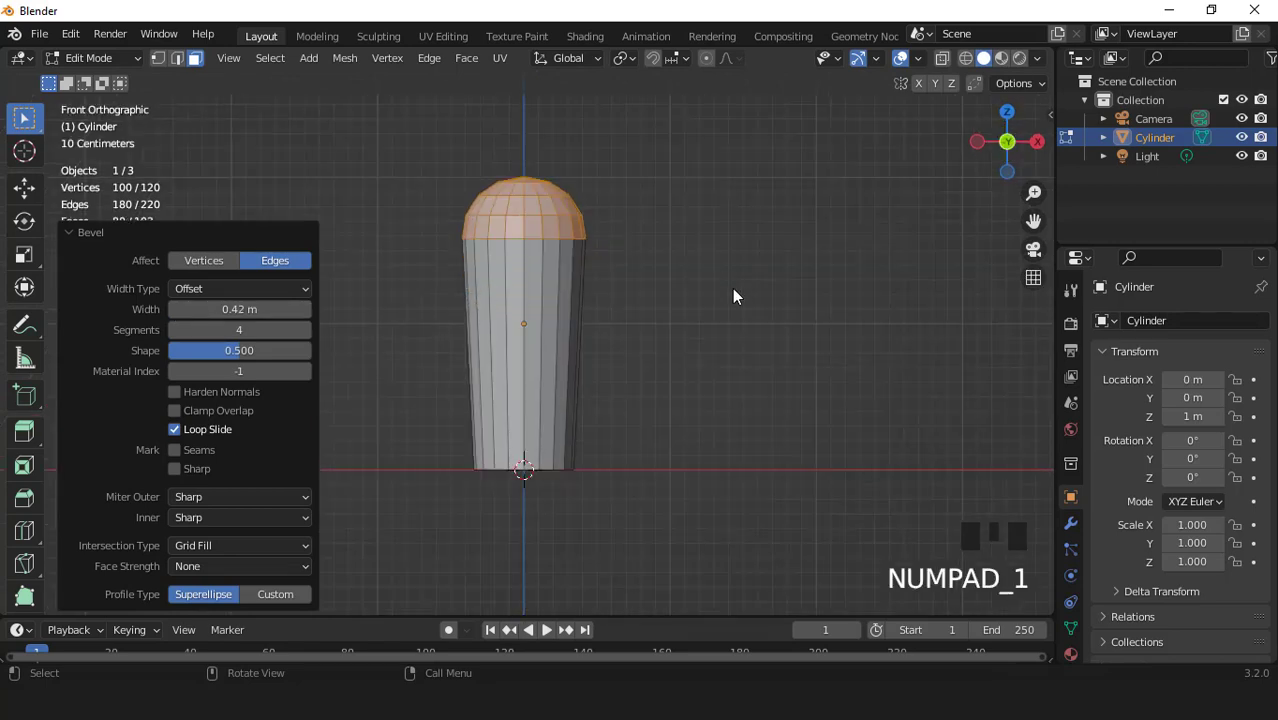
key(s)
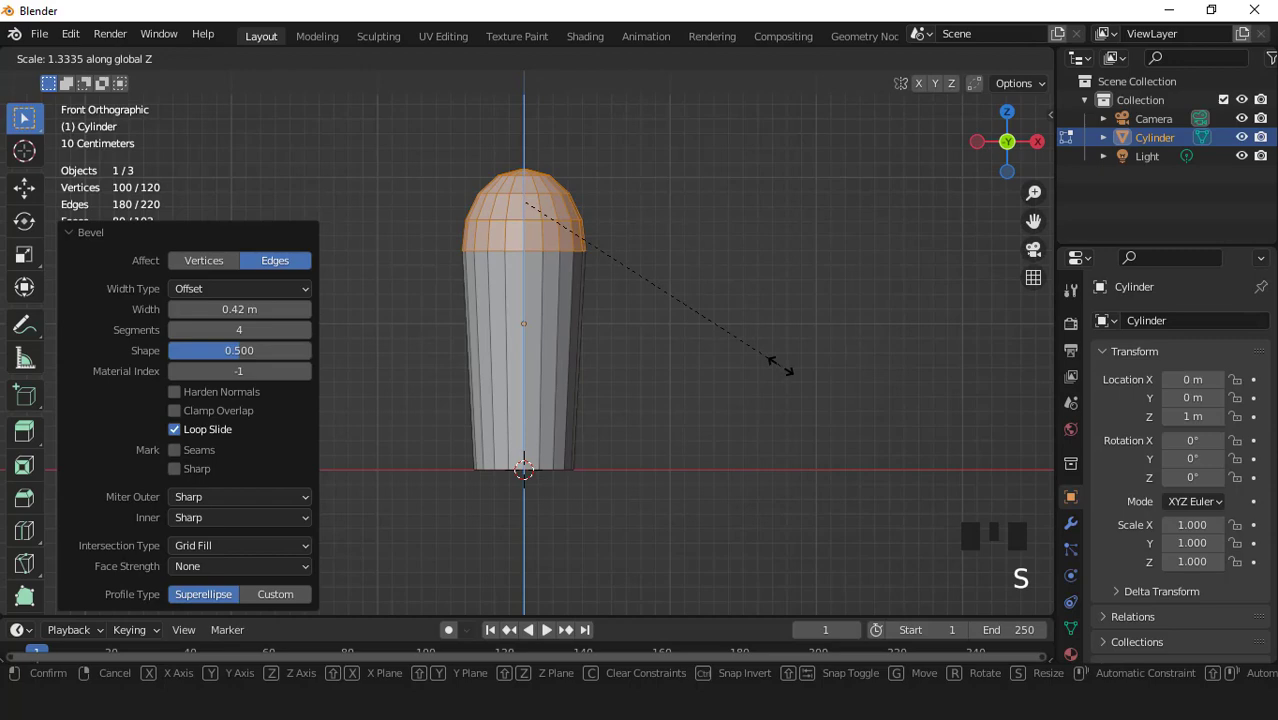
key(Tab)
drag(654, 305, 674, 338)
scroll(up, 3)
scroll(down, 3)
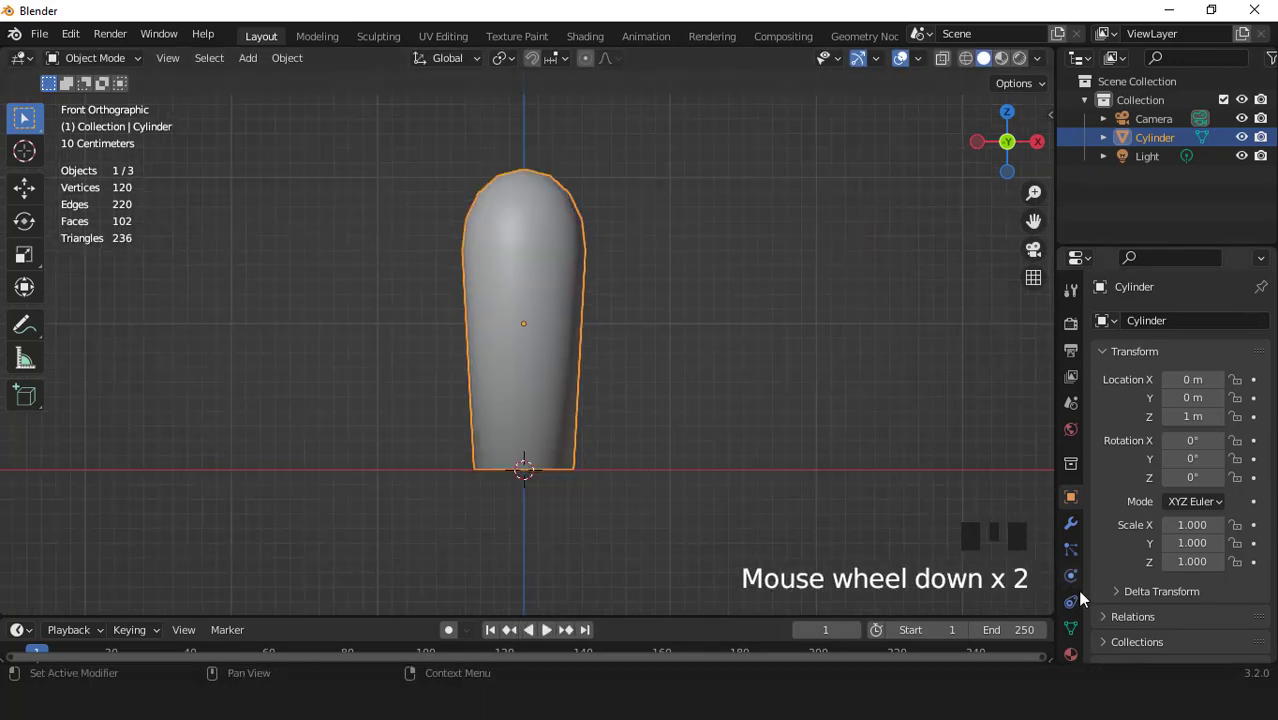
- Add a path curve and move it out to the right of the cactus body
click(1078, 636)
scroll(down, 3)
drag(1098, 573, 1178, 603)
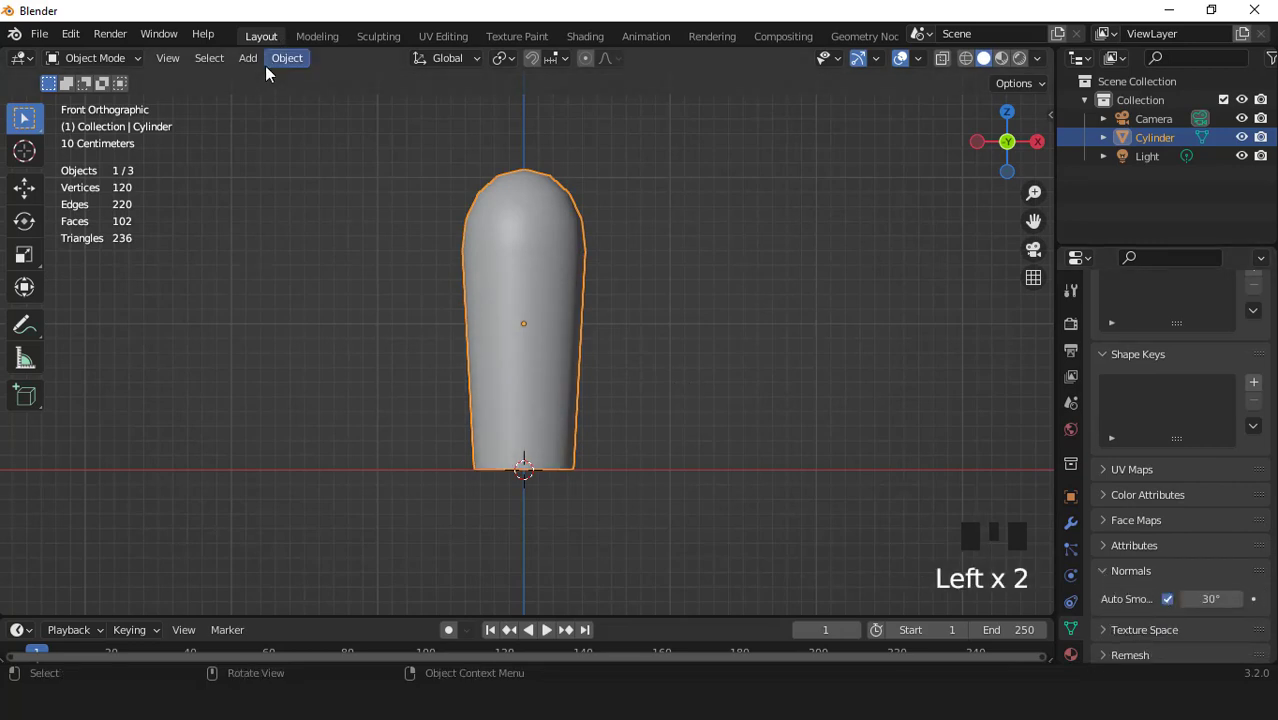
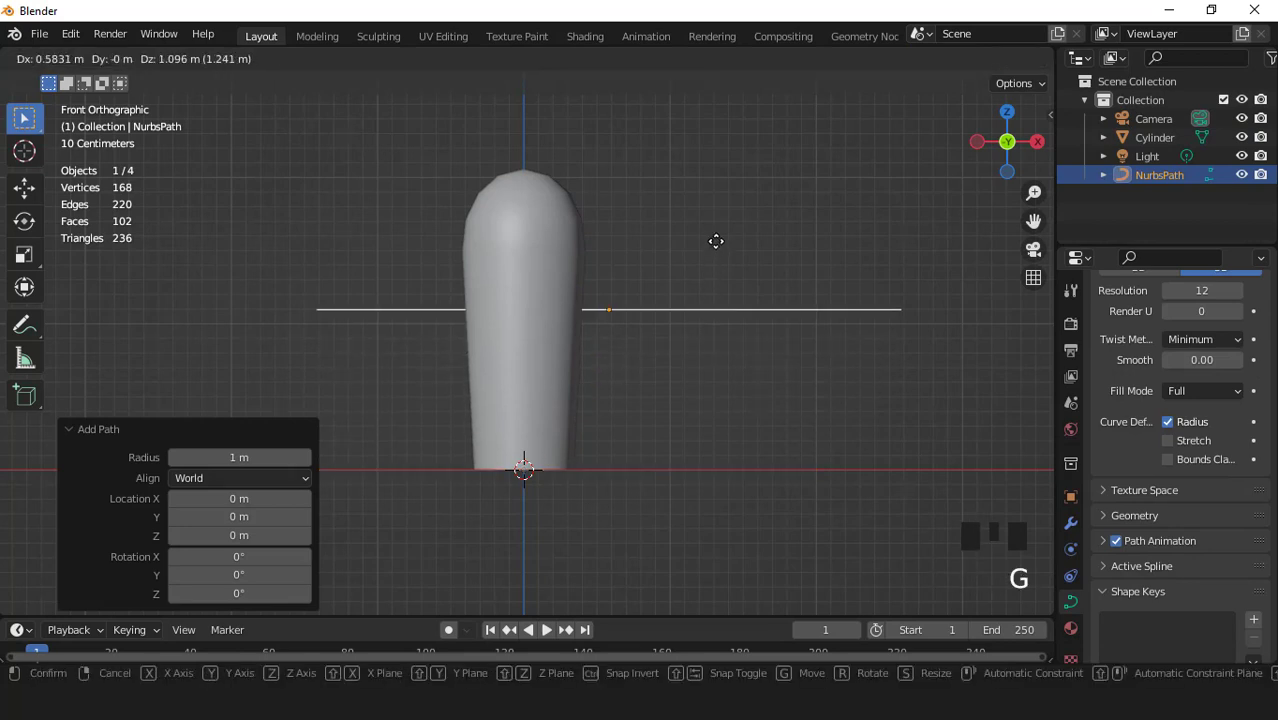
key(s)
key(g)
key(Tab)
- Bend the path's end point up into an L shape and apply all its transforms
click(702, 356)
key(g)
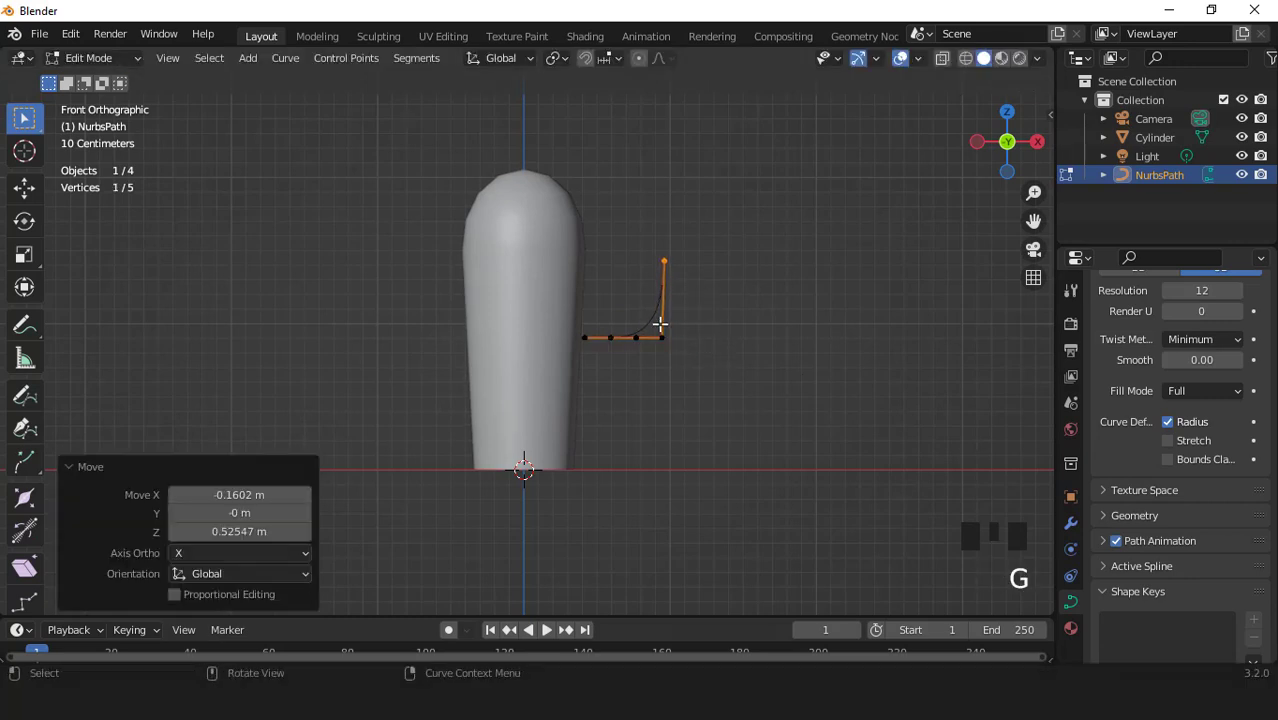
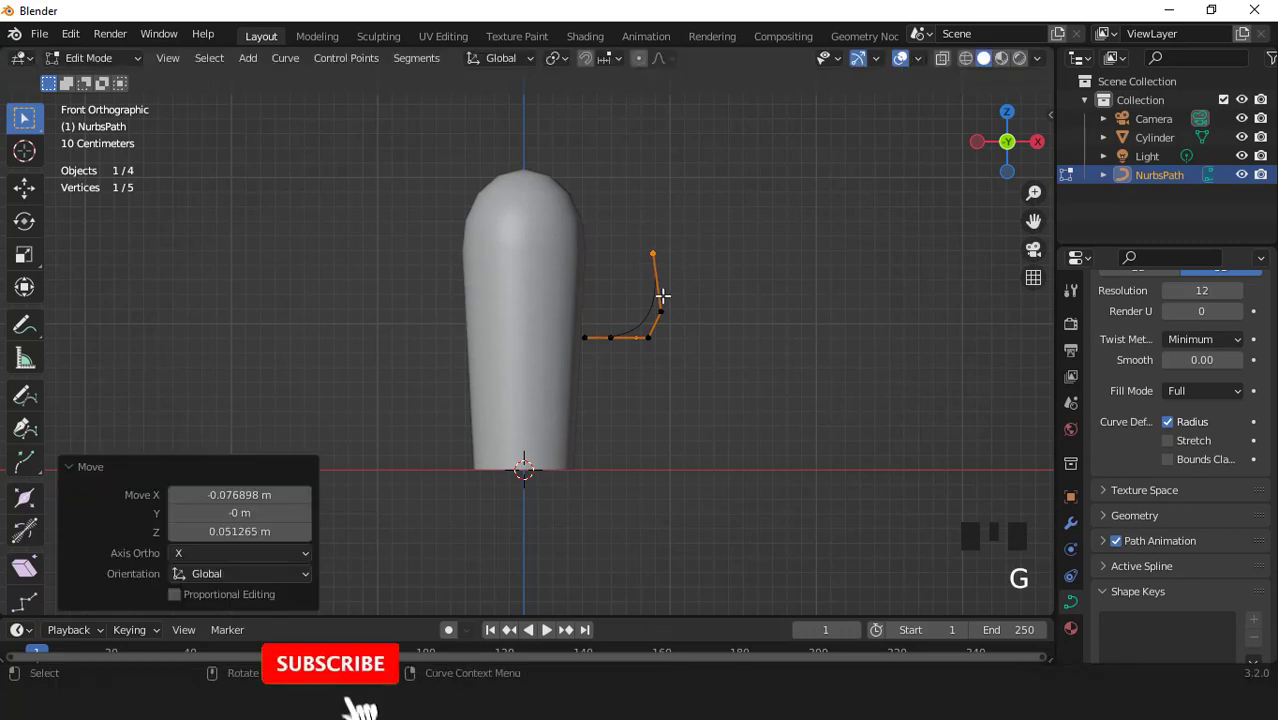
key(Tab)
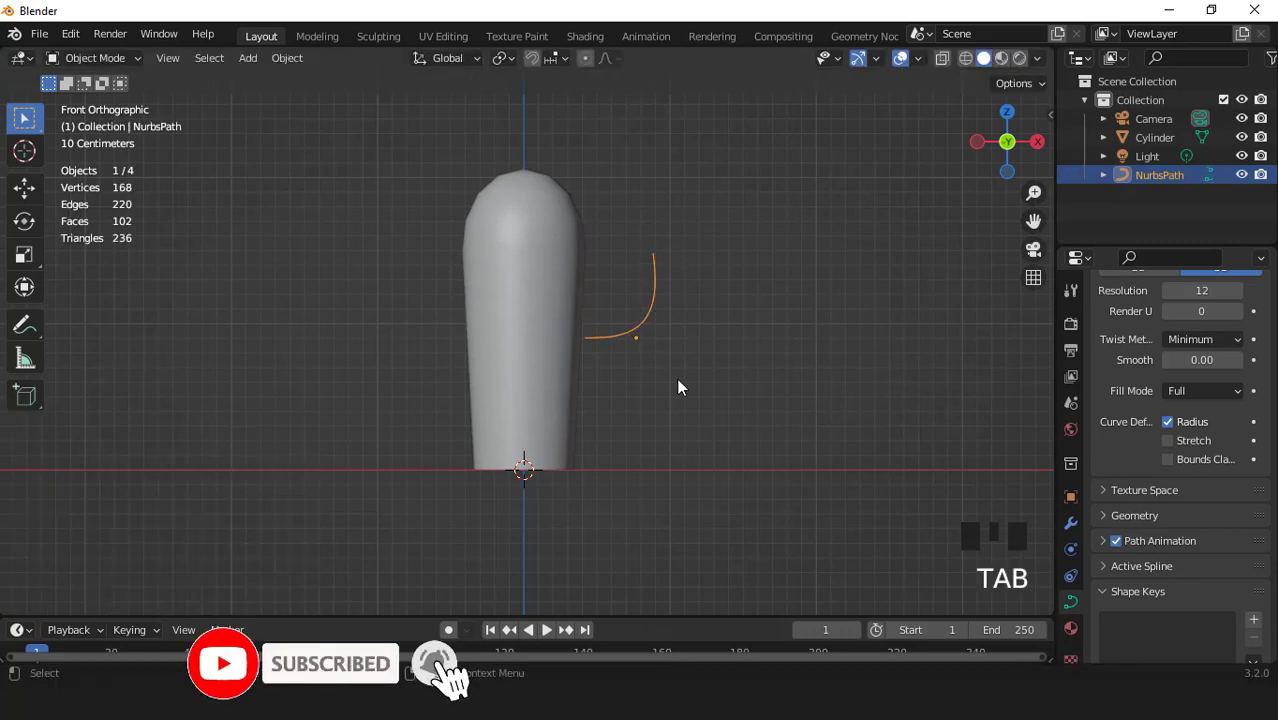
scroll(up, 3)
key(ctrl+a)
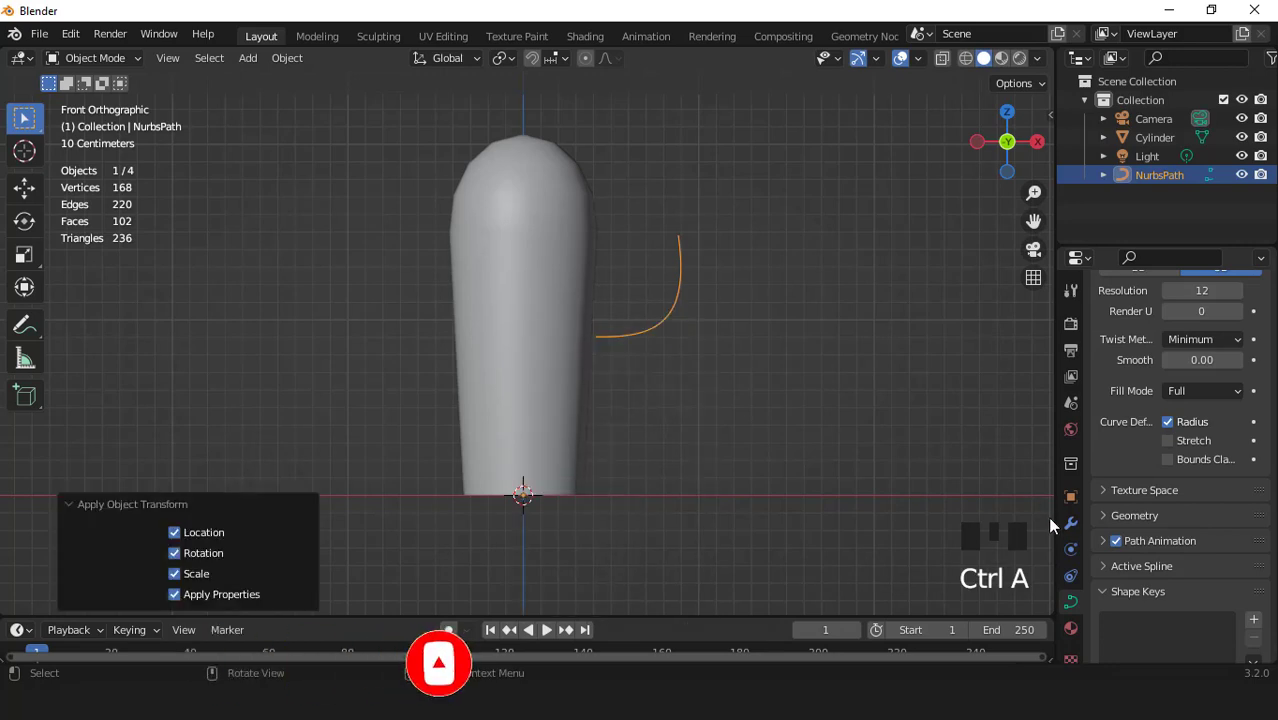
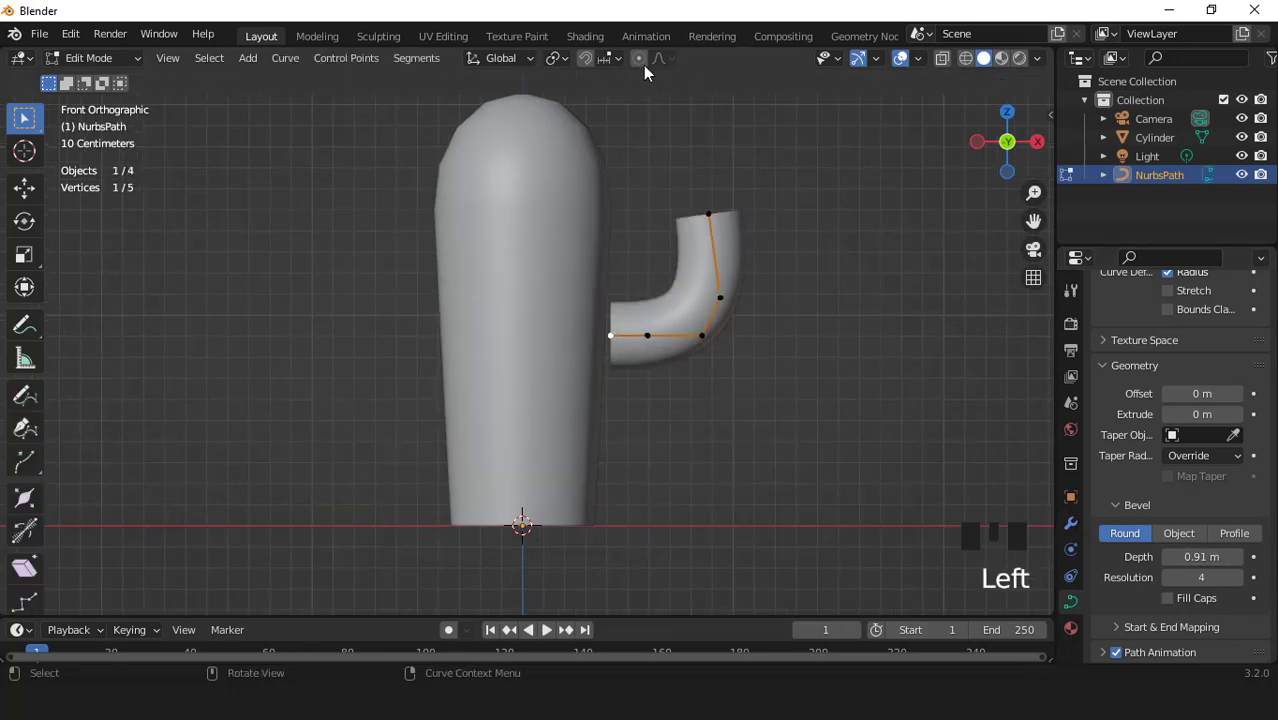
- Thin the tube where the arm meets the body and move its points to reshape the arm
click(647, 69)
key(alt+s)
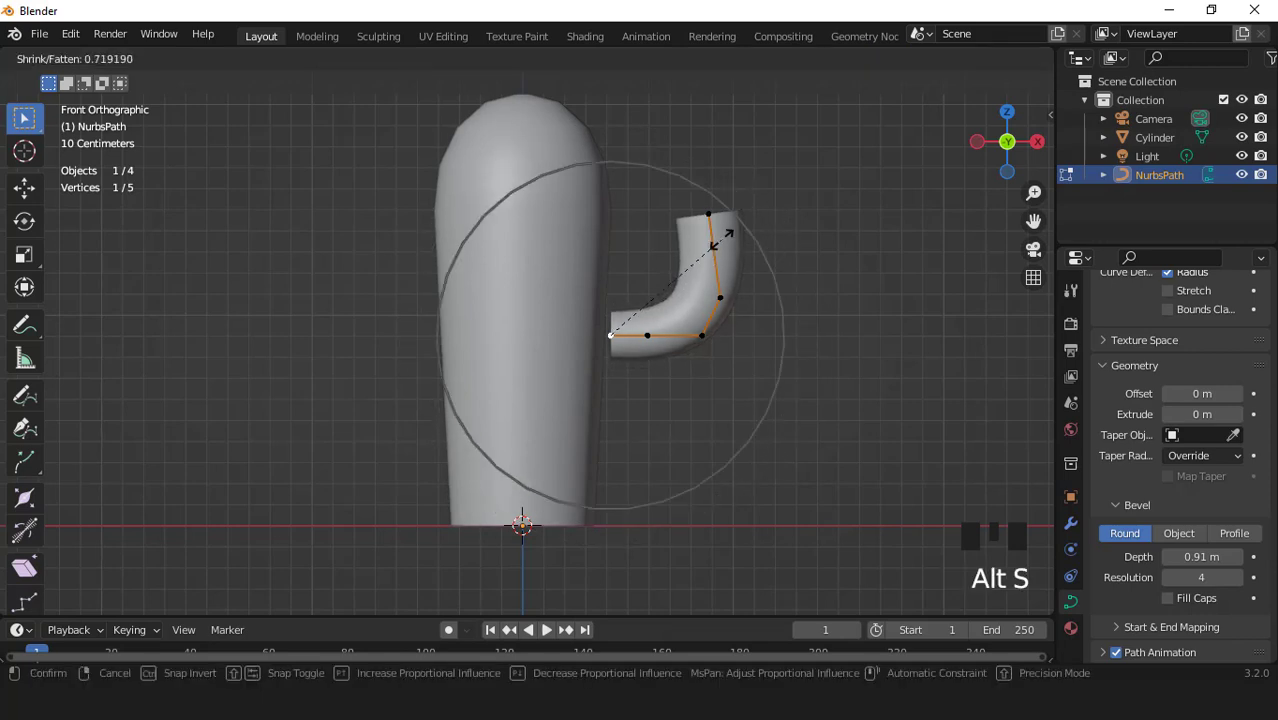
key(Tab)
key(Tab)
click(714, 218)
click(646, 65)
key(g)
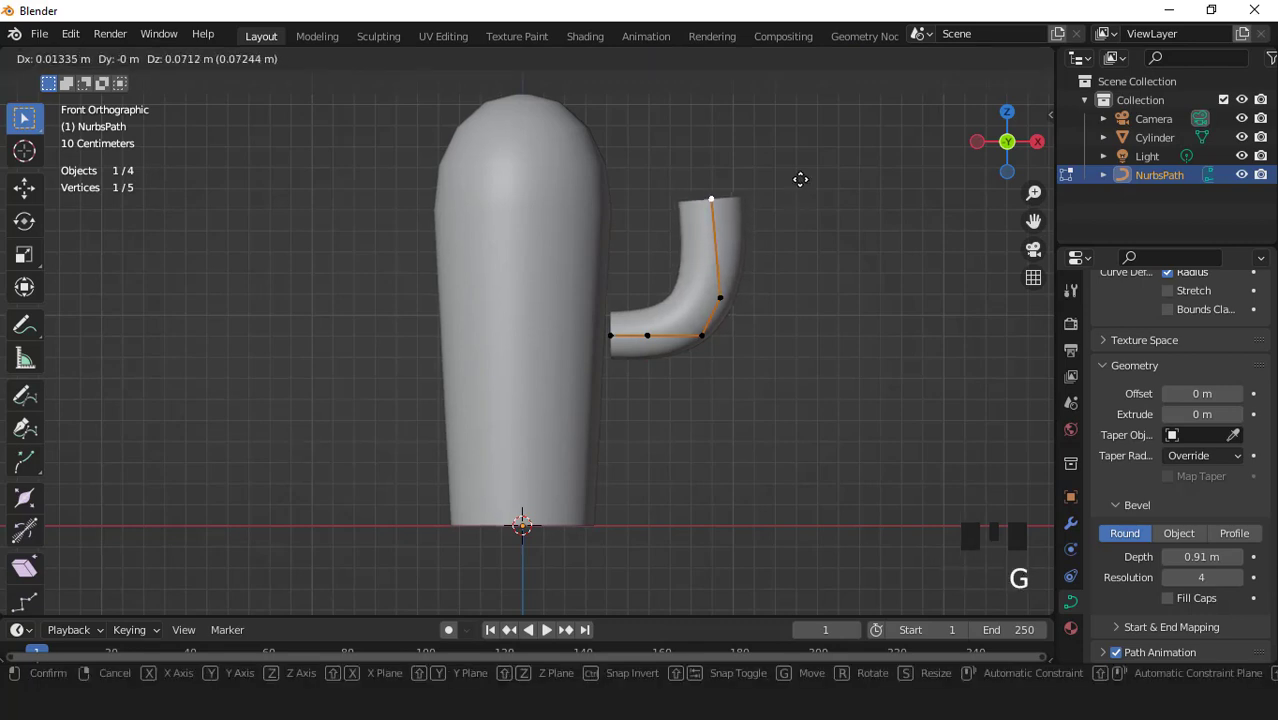
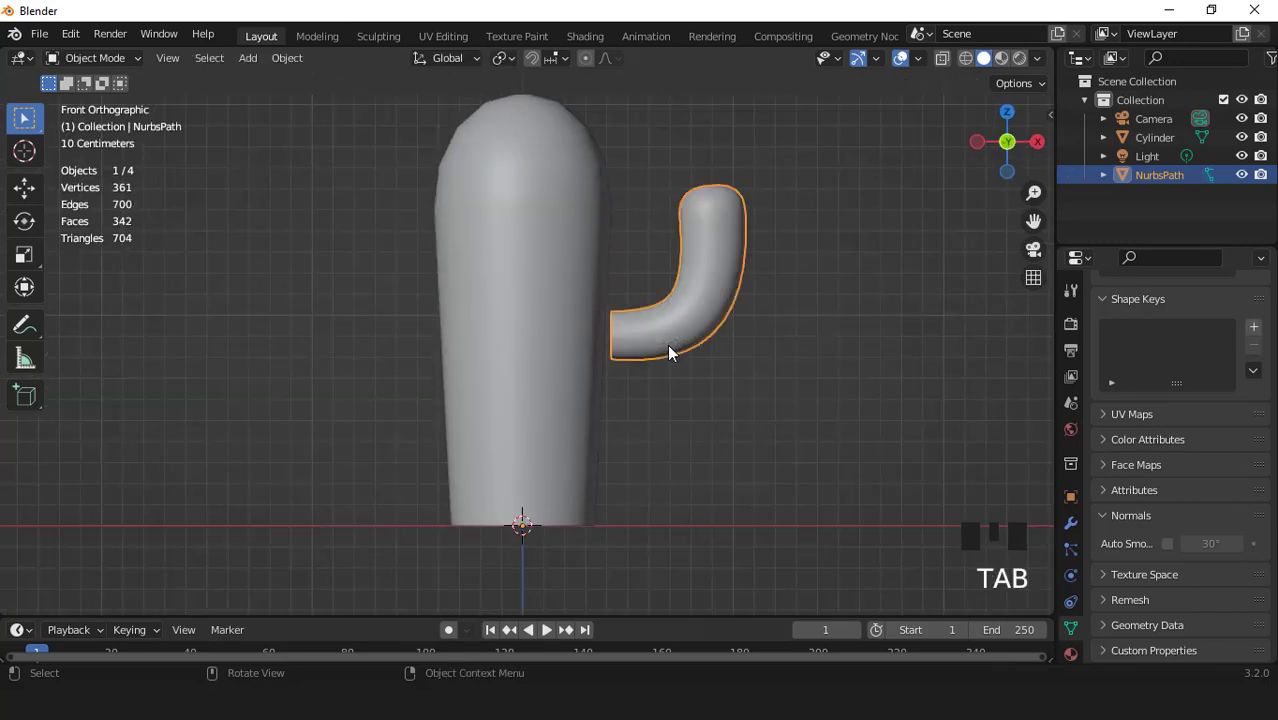
- Push the arm into the body, duplicate it and rotate the copy 180° onto the left side
key(g)
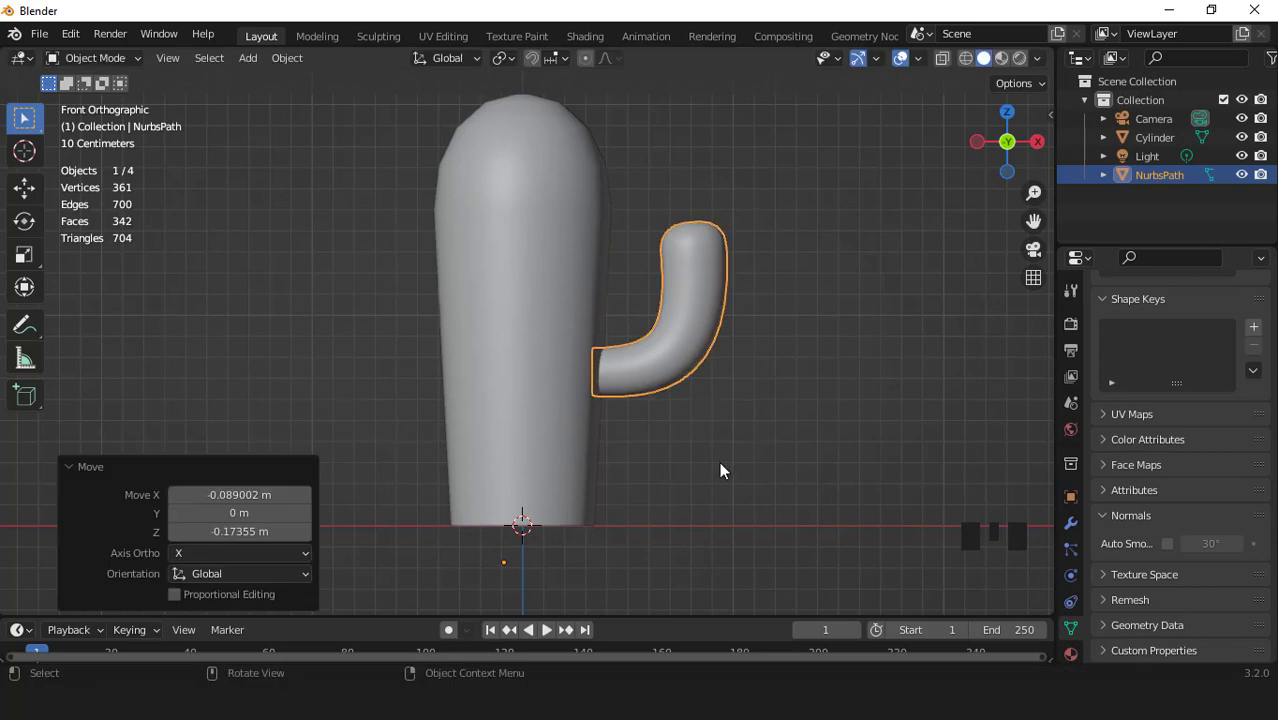
scroll(down, 3)
key(shift+d)
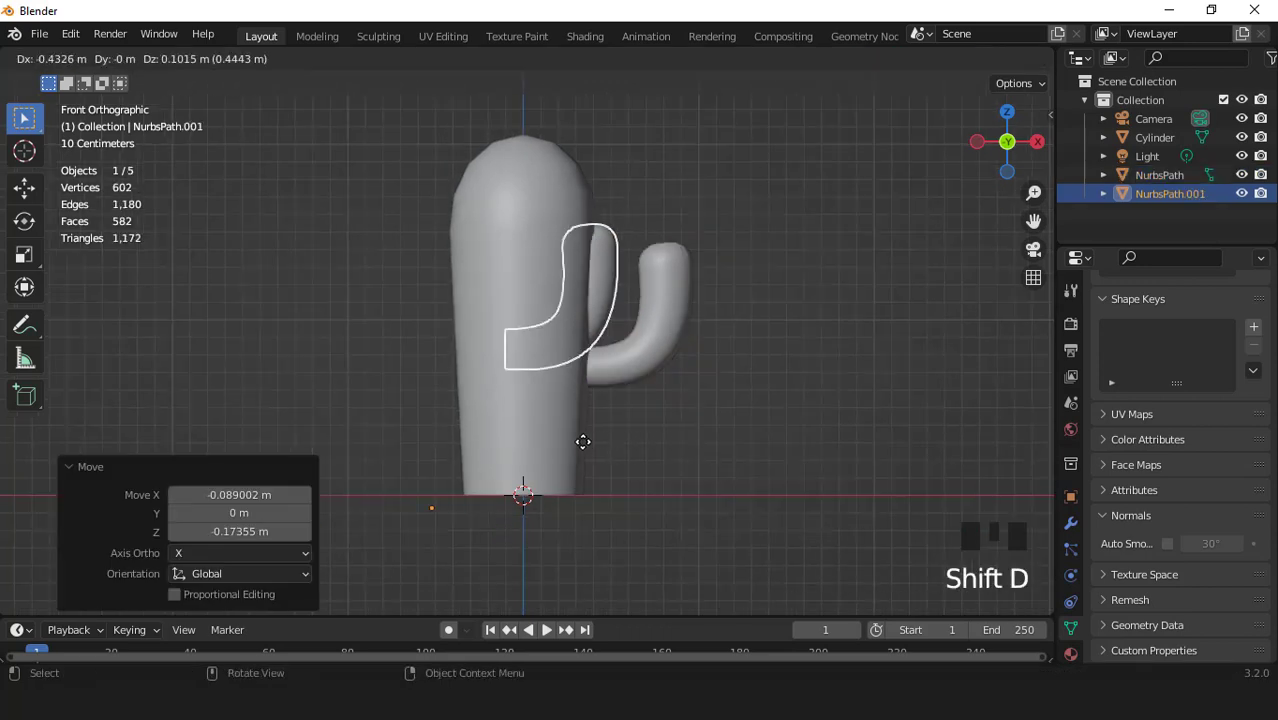
key(r)
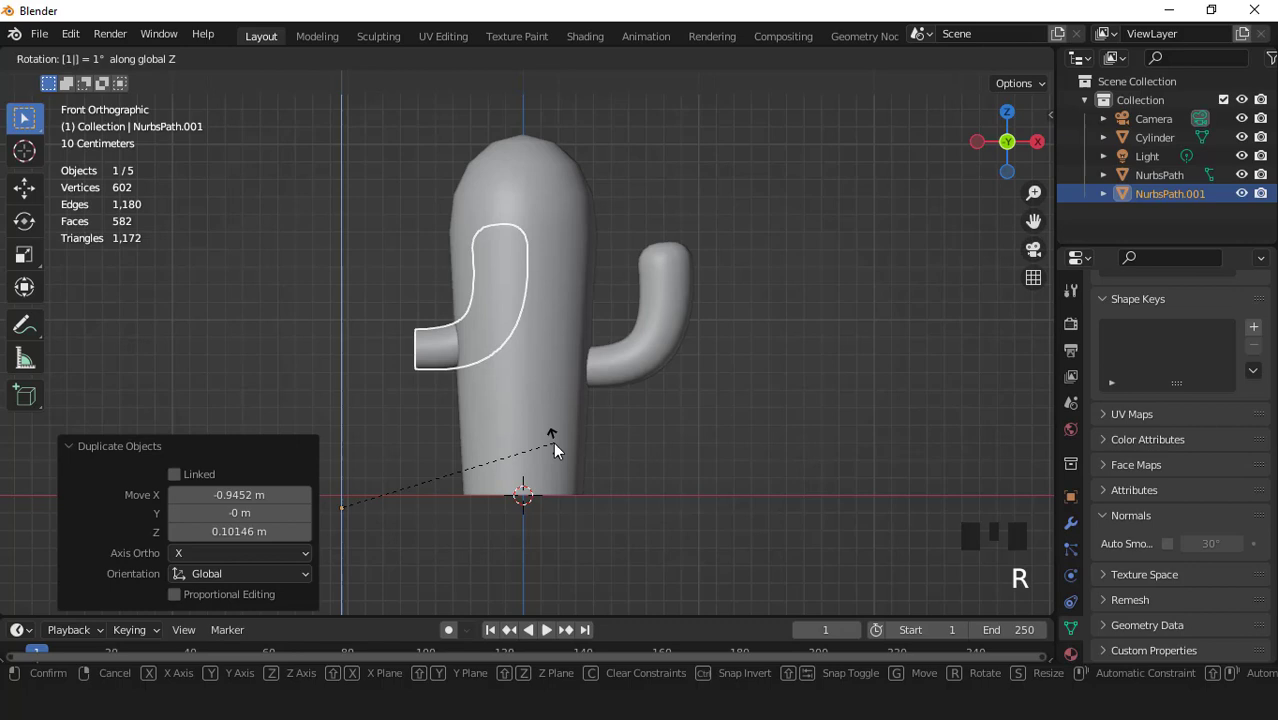
key(g)
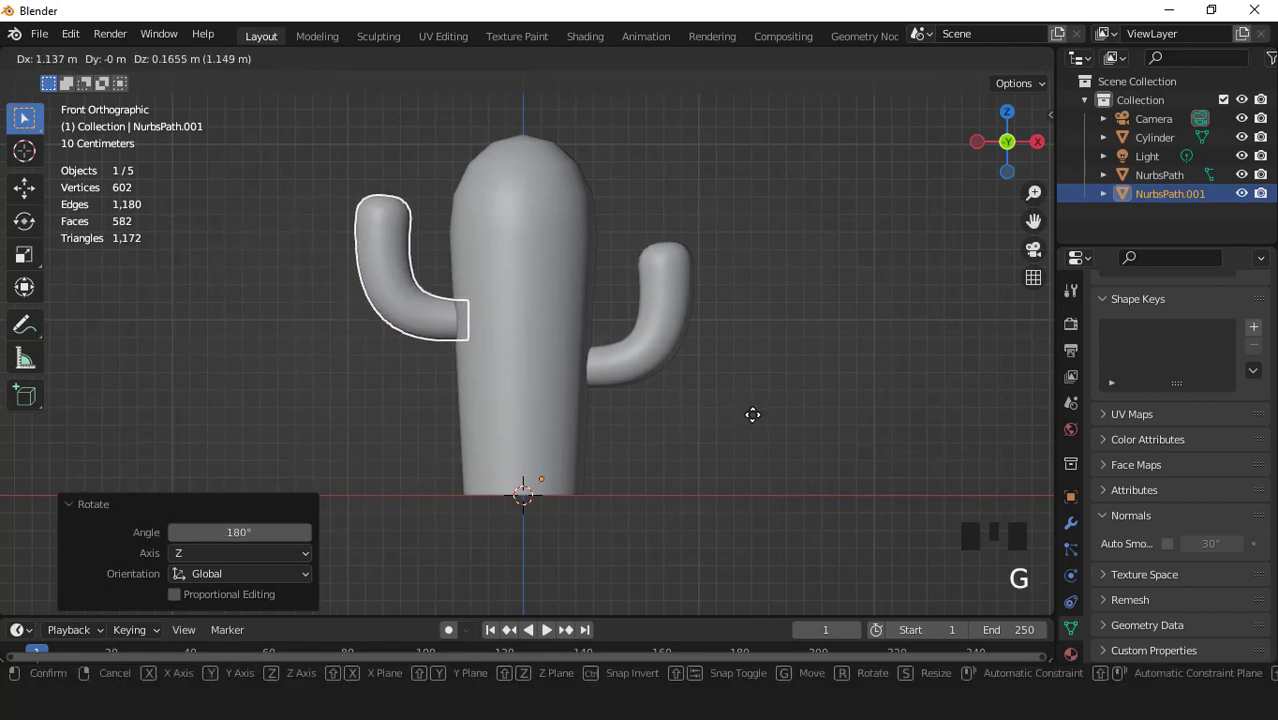
click(620, 376)
- Settle both arms against the body and join arms and body into one object
key(g)
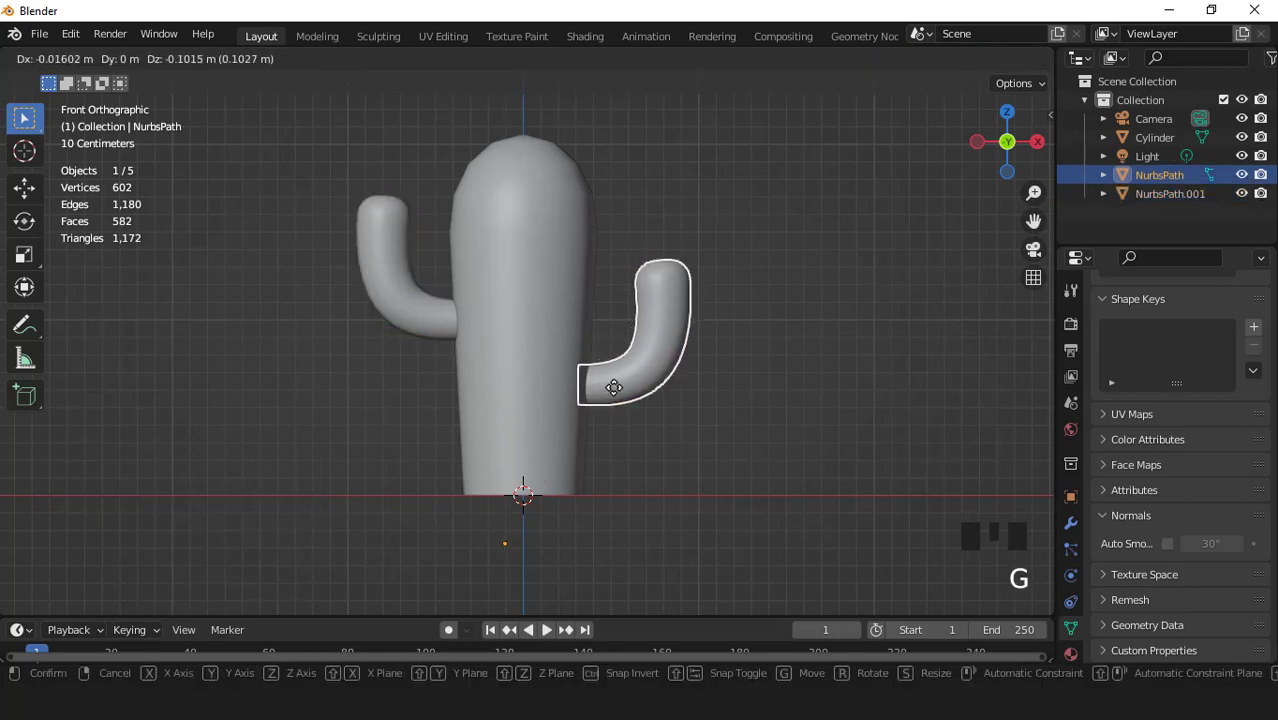
drag(422, 329, 447, 329)
key(g)
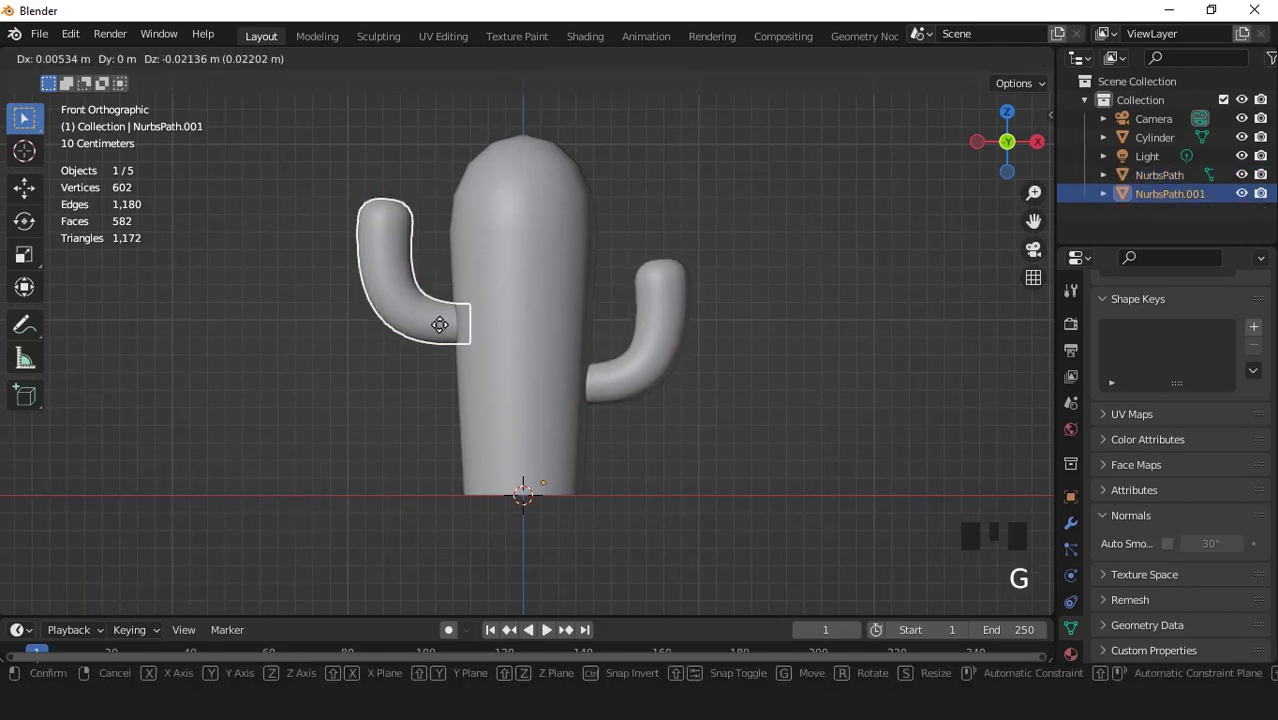
drag(602, 386, 589, 395)
key(KP_1)
click(667, 358)
click(576, 288)
key(ctrl+j)
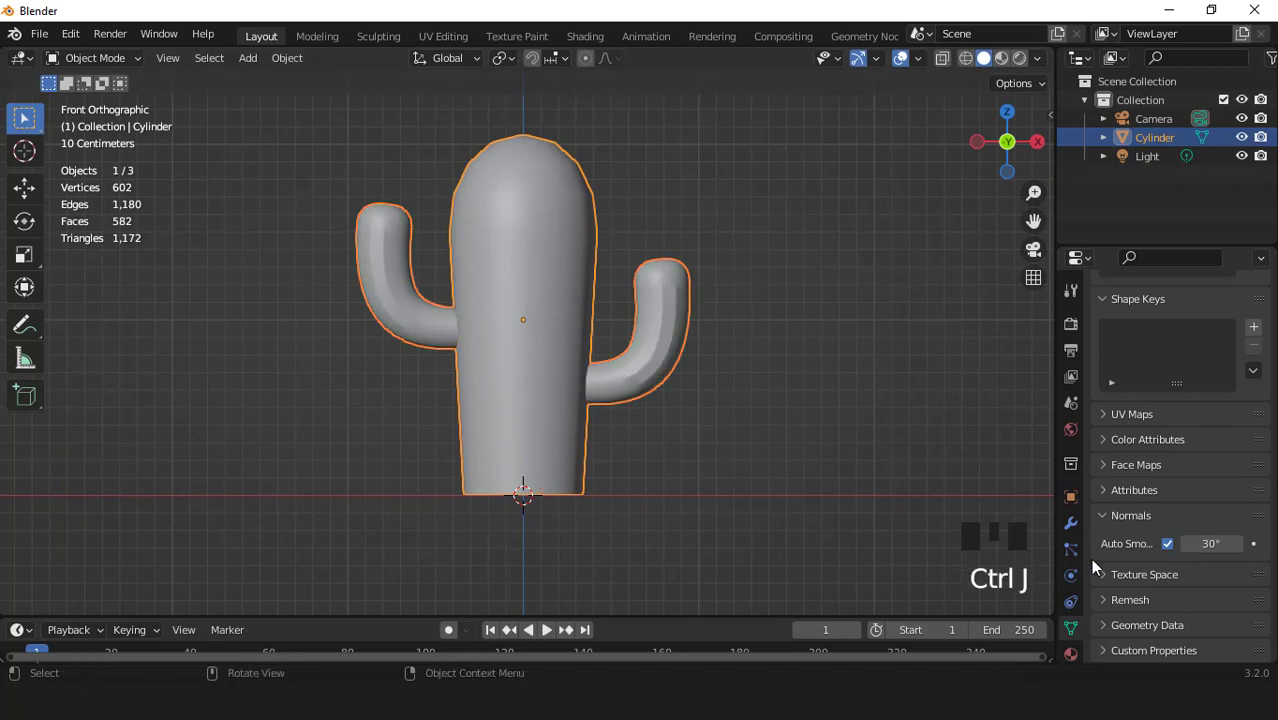
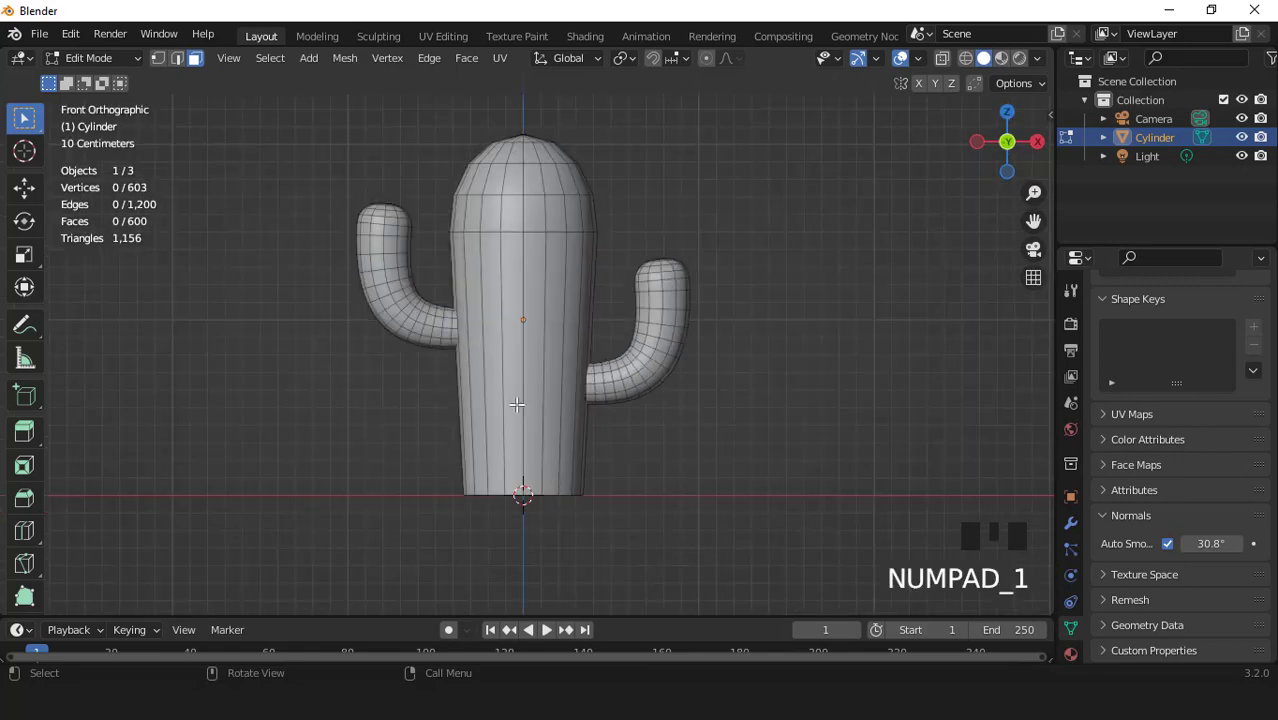
- Add a loop cut with three horizontal rings across the cactus body
key(ctrl+r)
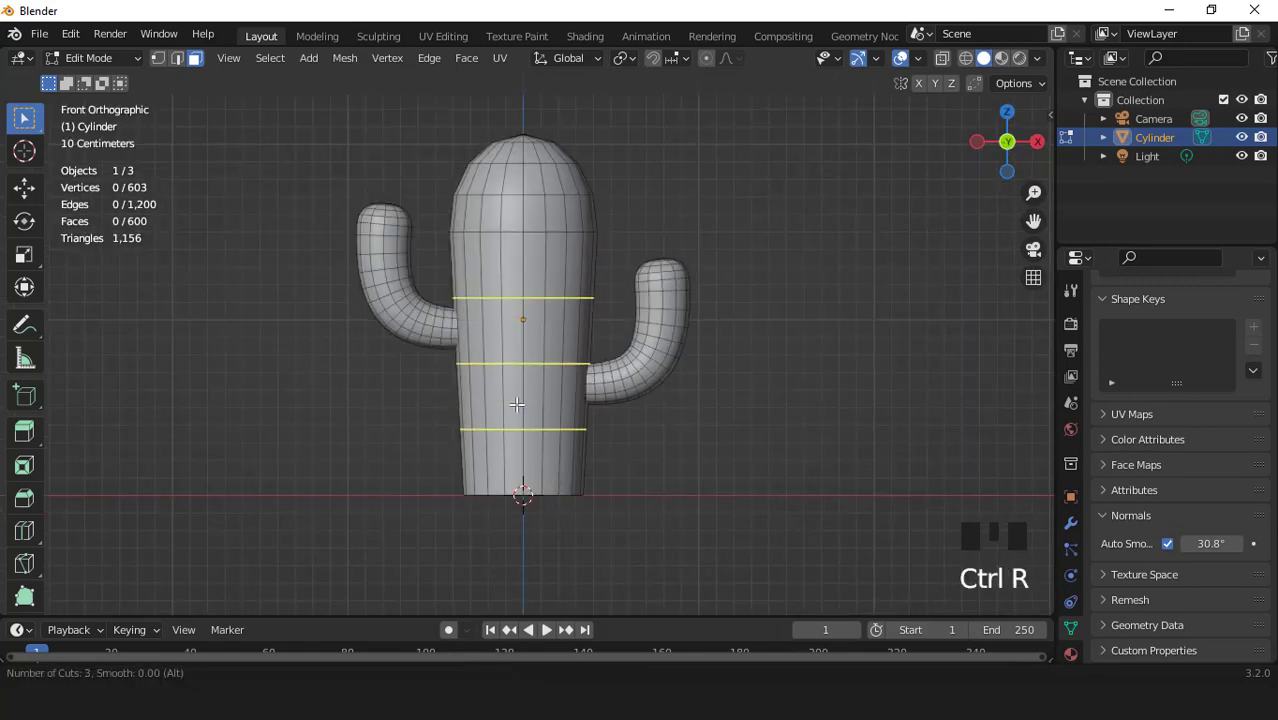
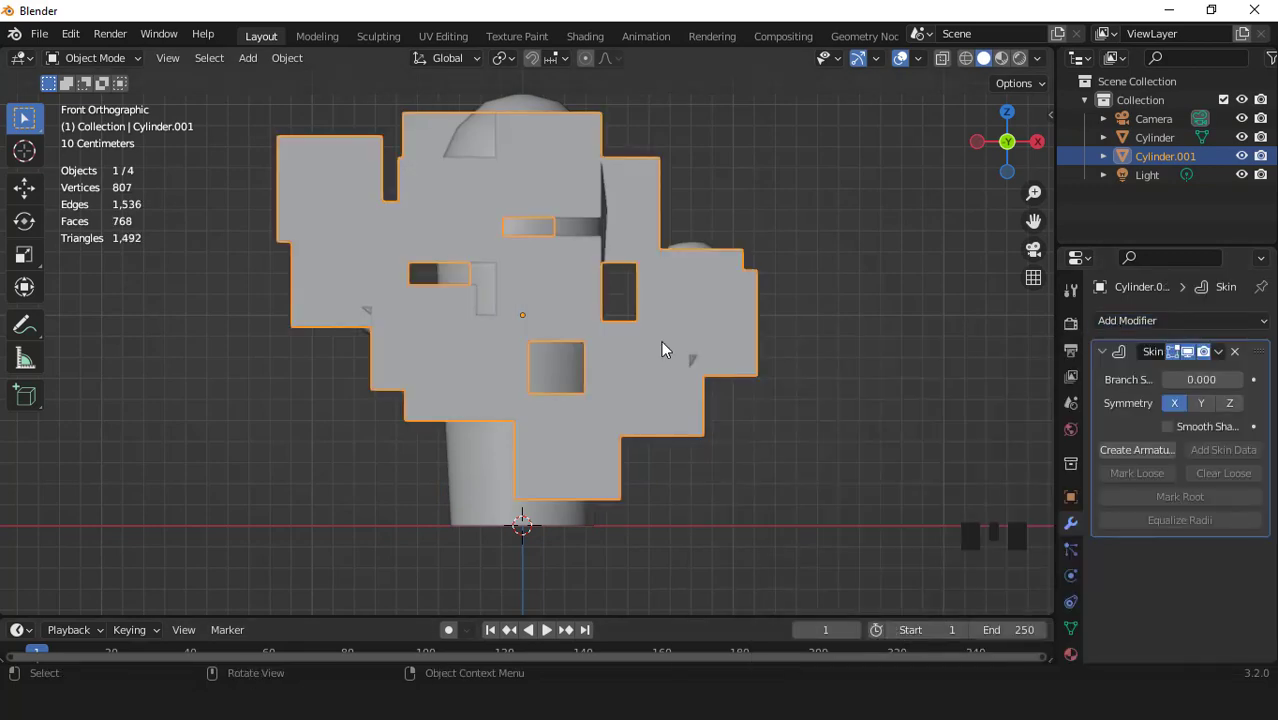
- Scroll the modifier panel while adding the Skin modifier to the separated points
scroll(down, 3)
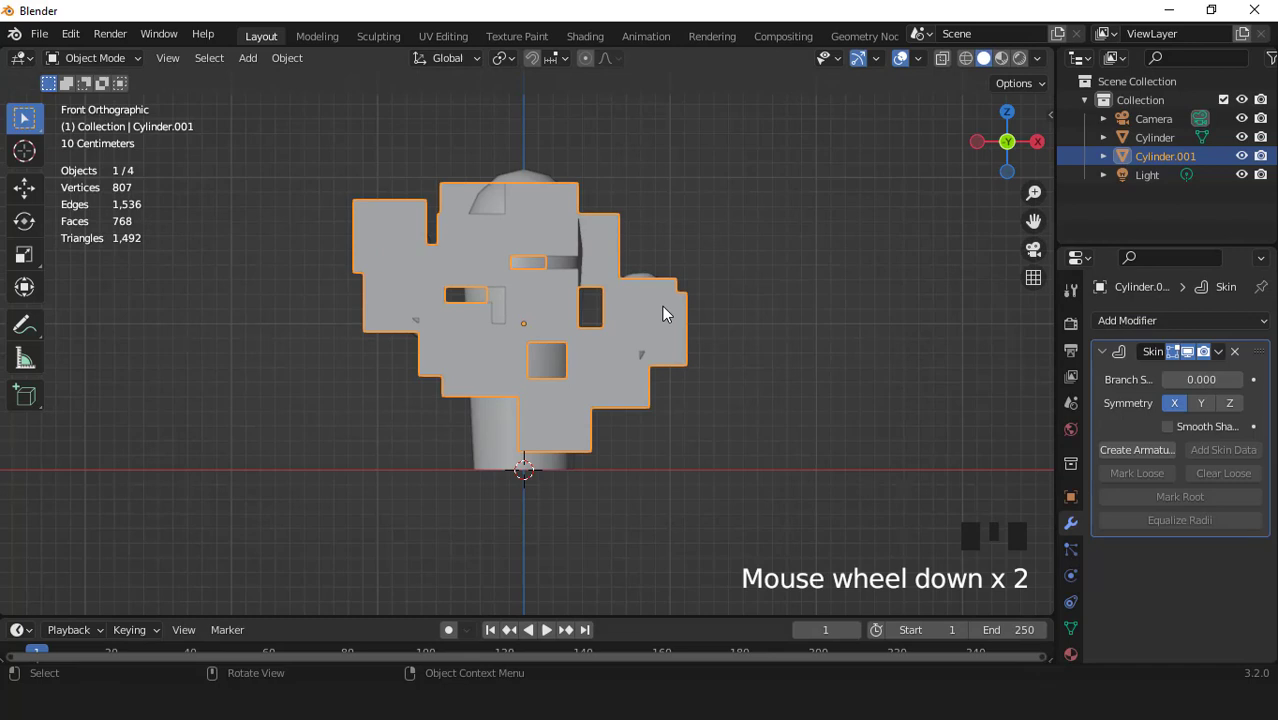
- Subdivide the spike object and scale its spheres down about individual origins into small dots
key(ctrl+2)
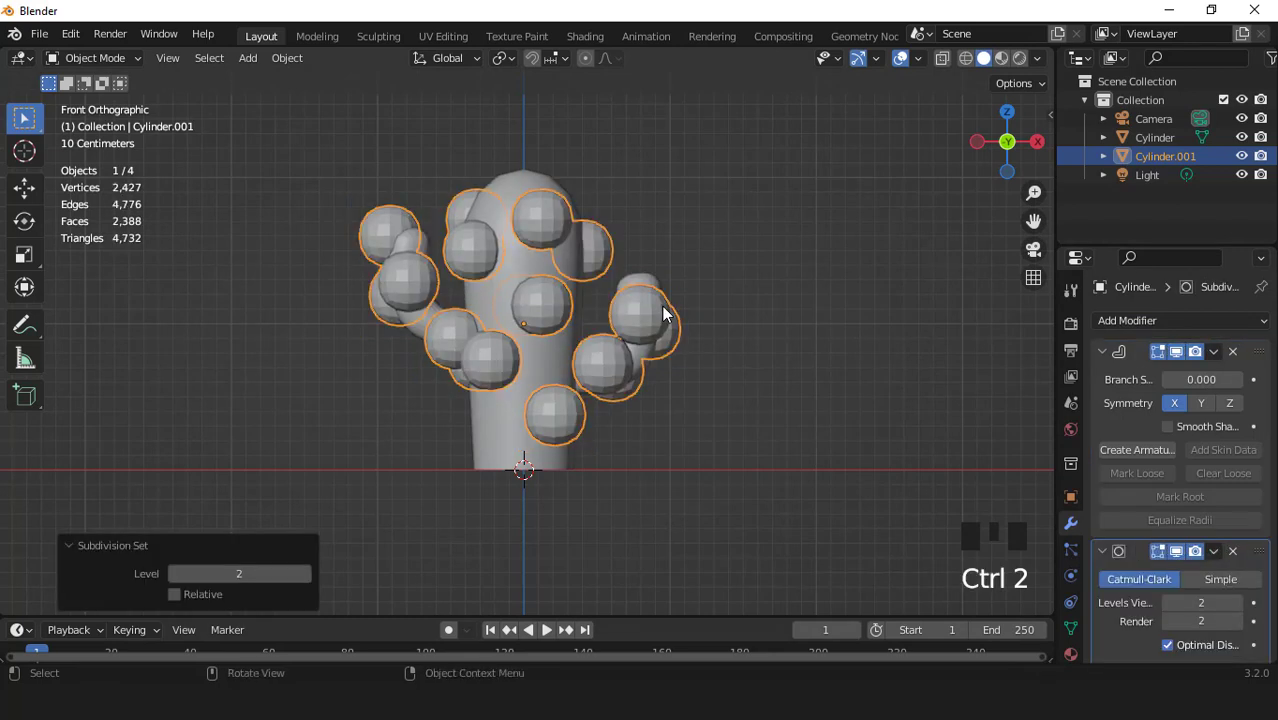
scroll(up, 3)
scroll(up, 3)
drag(1193, 373, 779, 359)
key(Tab)
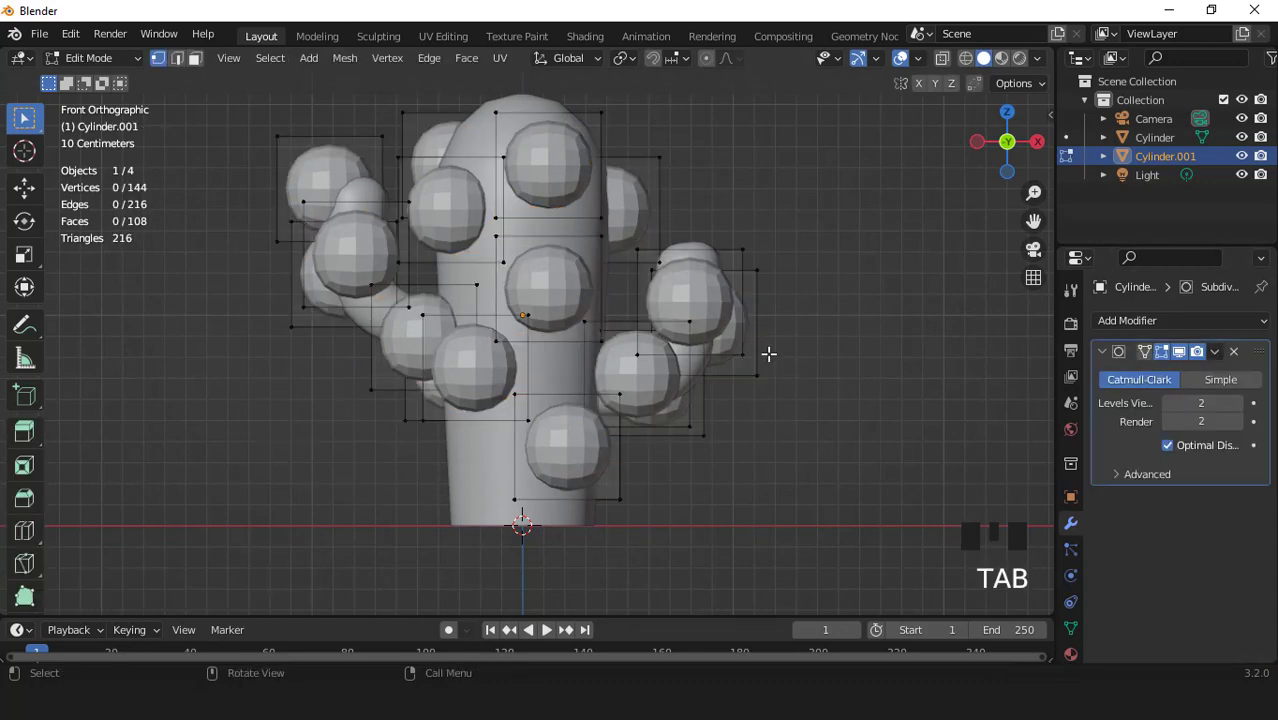
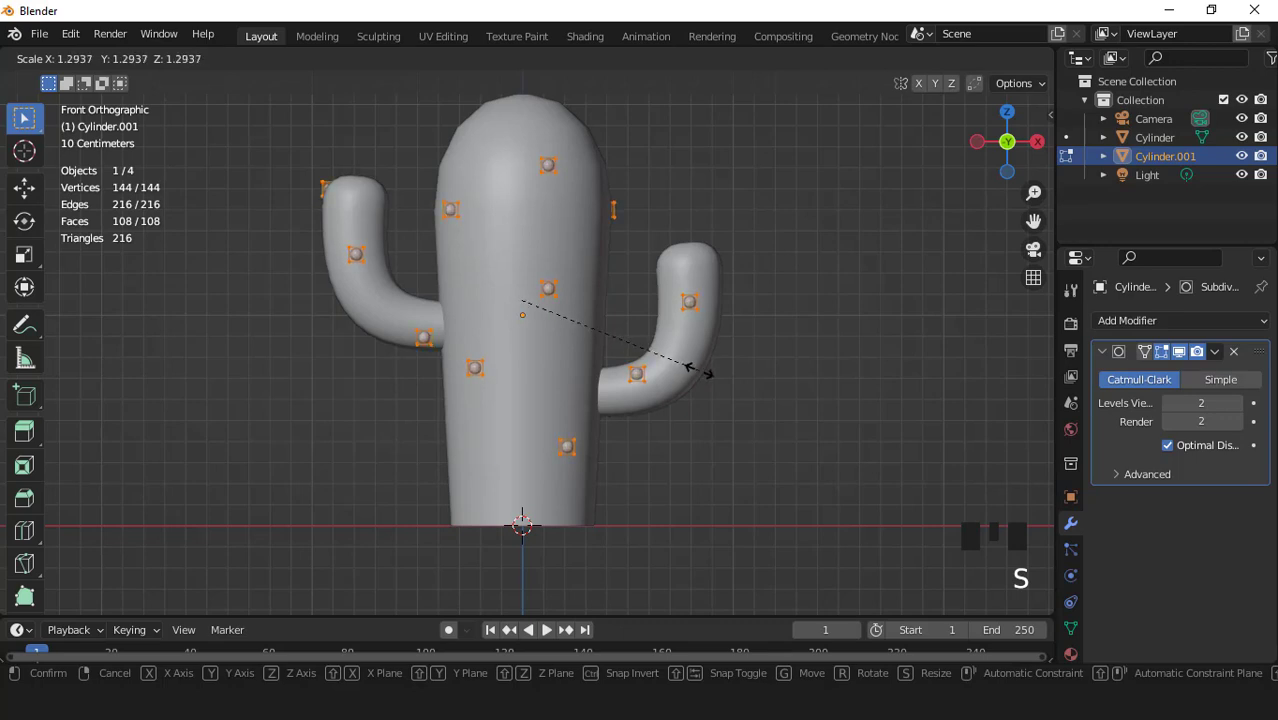
key(Tab)
scroll(down, 3)
drag(651, 400, 637, 419)
key(KP_1)
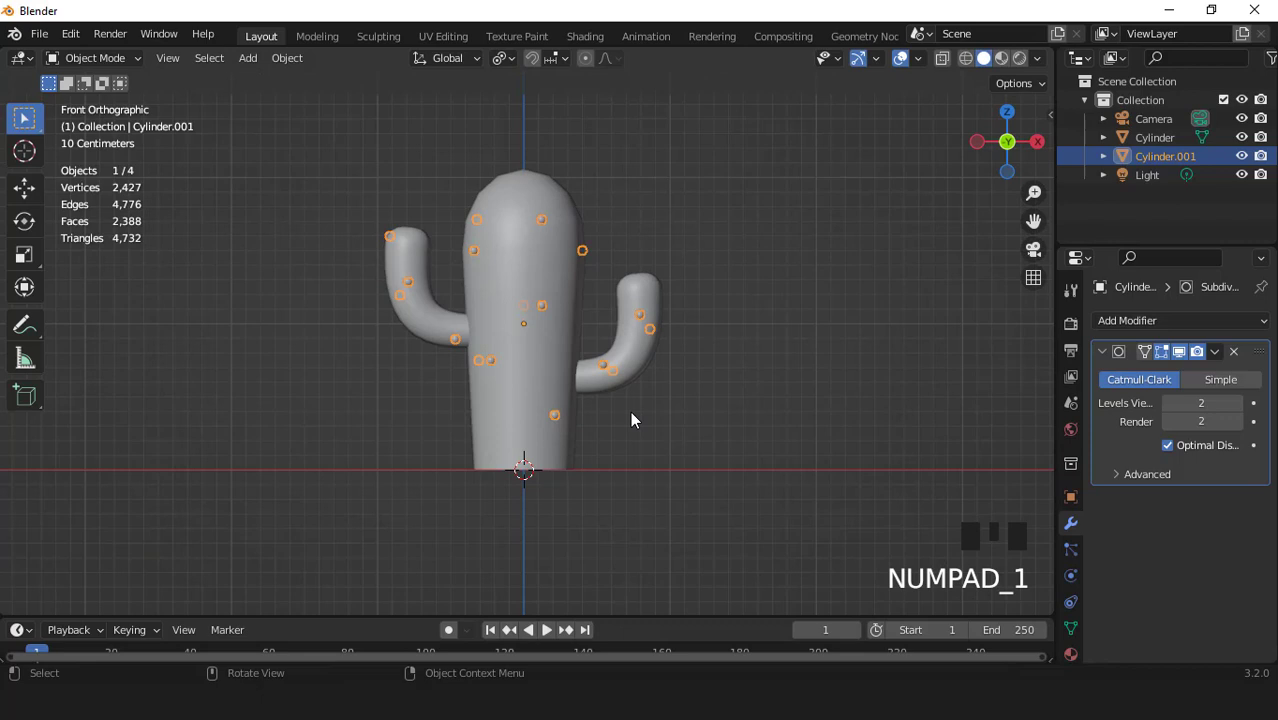
- Add a plane under the cactus as a ground surface
scroll(up, 3)
drag(739, 194, 726, 432)
scroll(up, 3)
scroll(up, 3)
scroll(down, 3)
drag(264, 61, 752, 346)
- Scale the ground plane up twentyfold into a large floor
key(s)
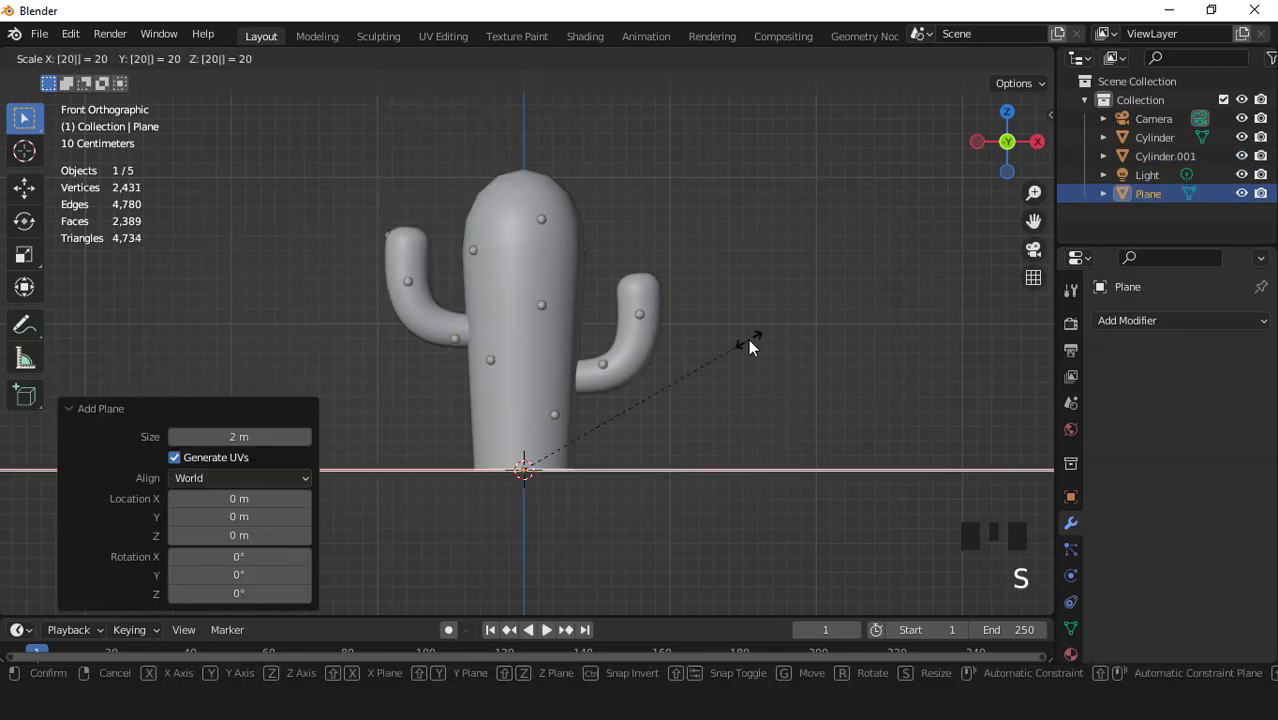
scroll(down, 3)
drag(685, 310, 682, 332)
key(KP_1)
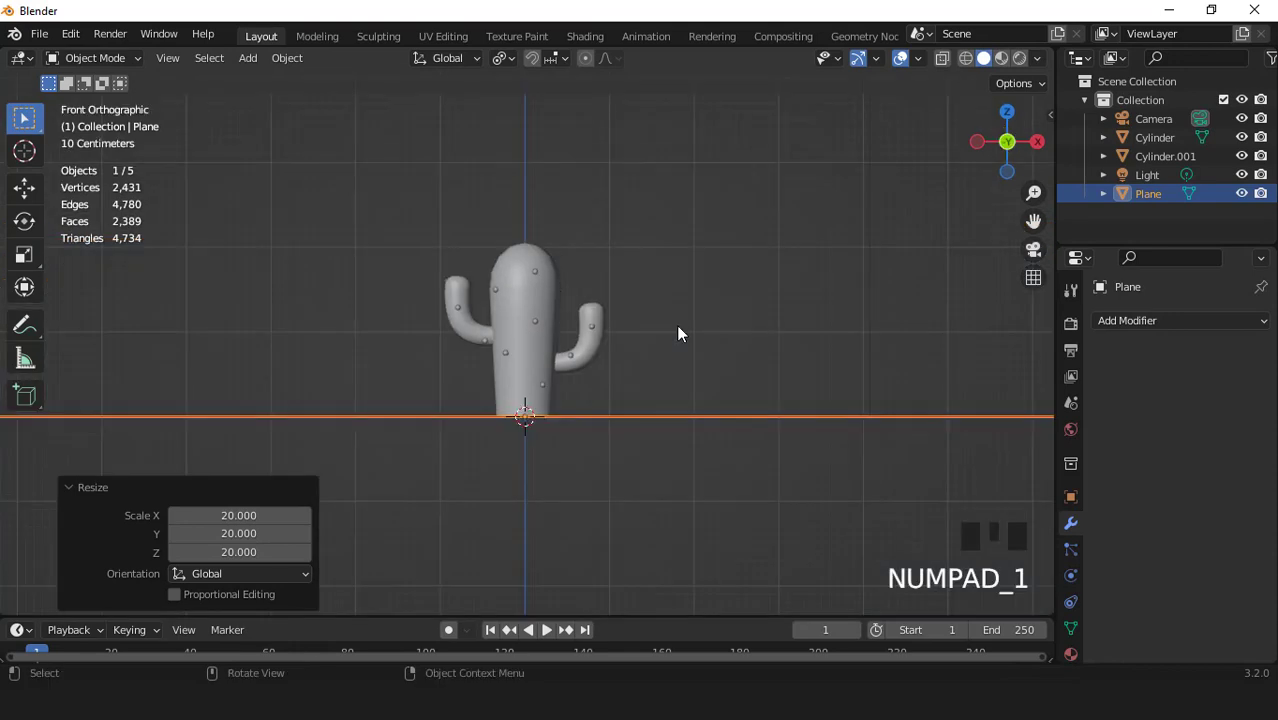
- Look through the camera and move it to a first position framing the scene
key(ctrl+alt+KP_0)
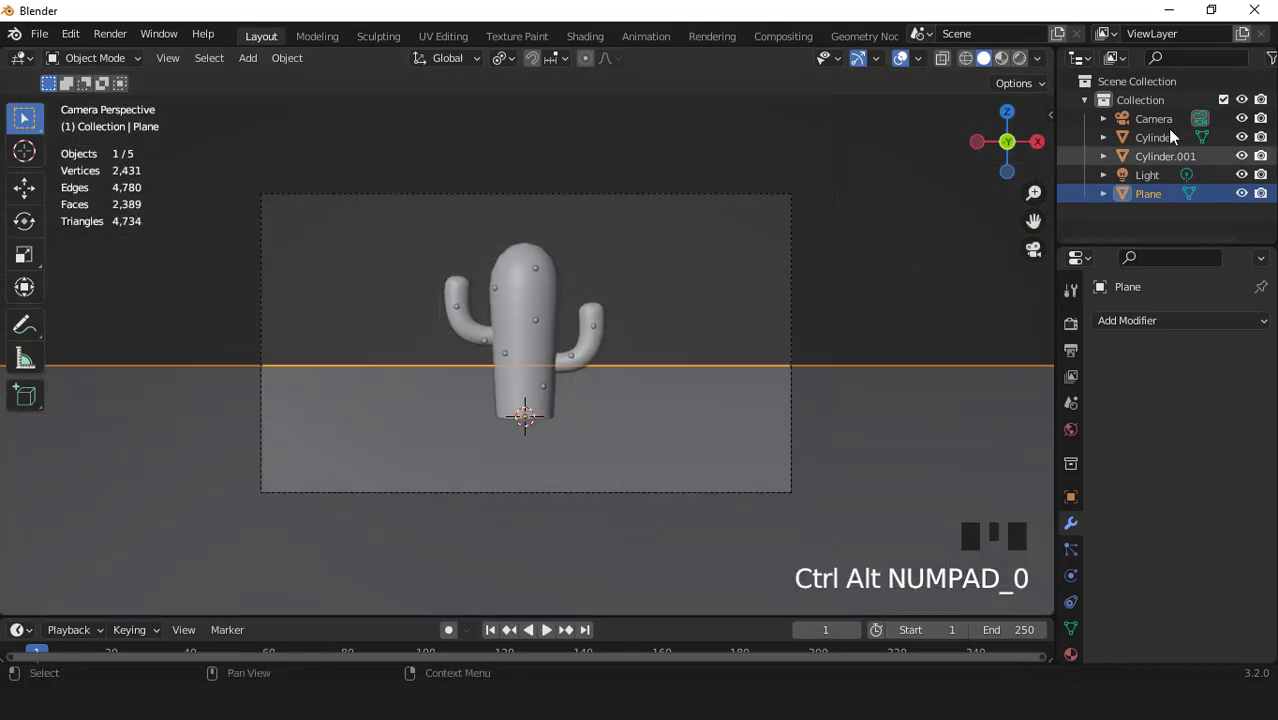
click(1170, 129)
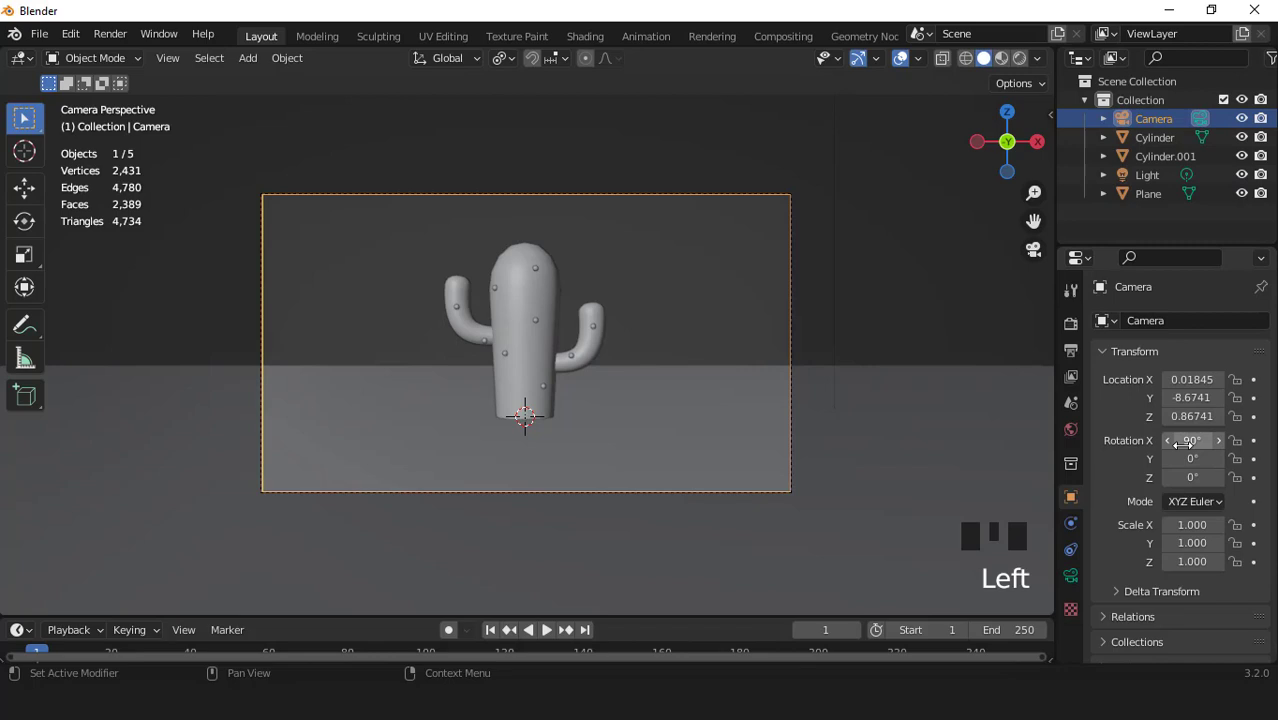
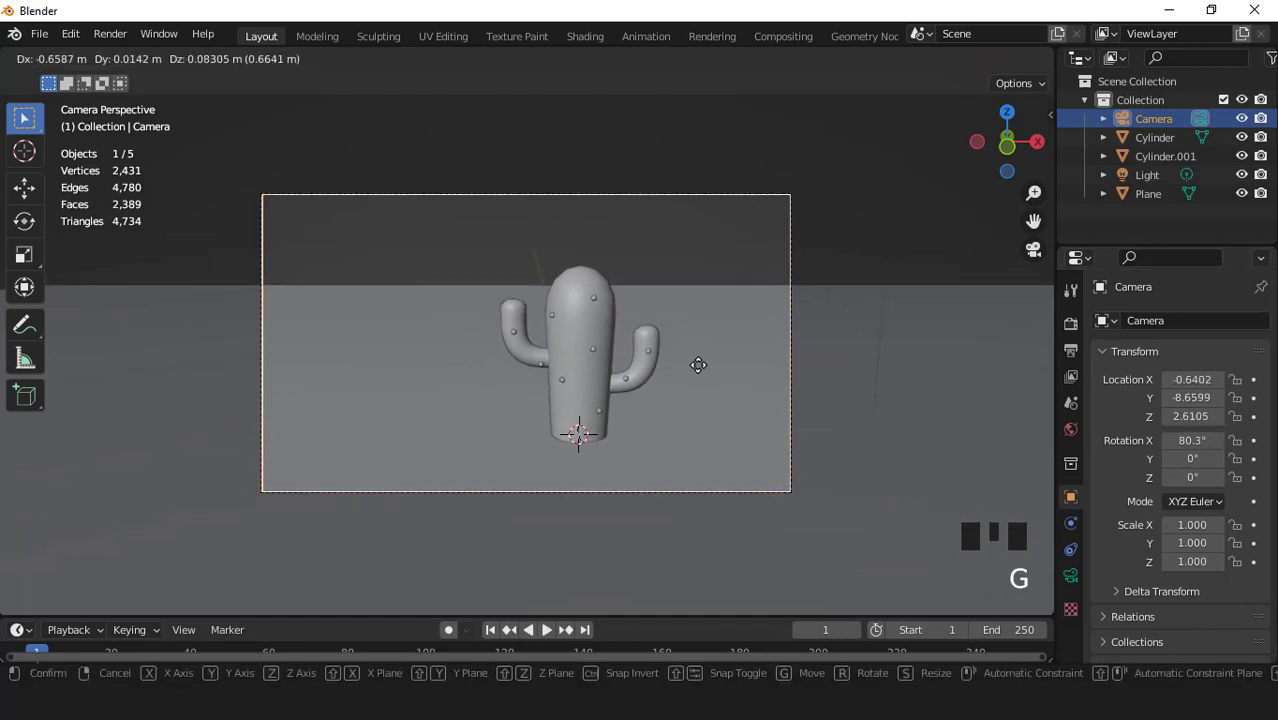
click(715, 360)
scroll(down, 3)
key(s)
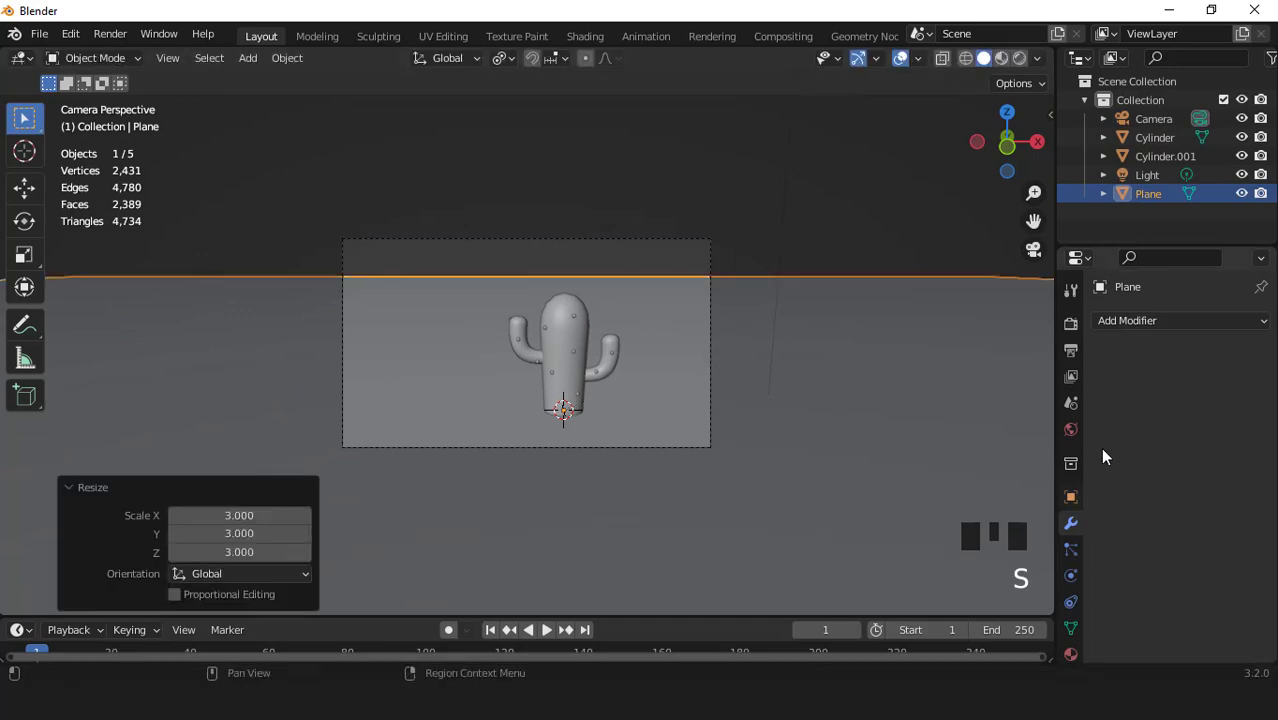
click(1161, 127)
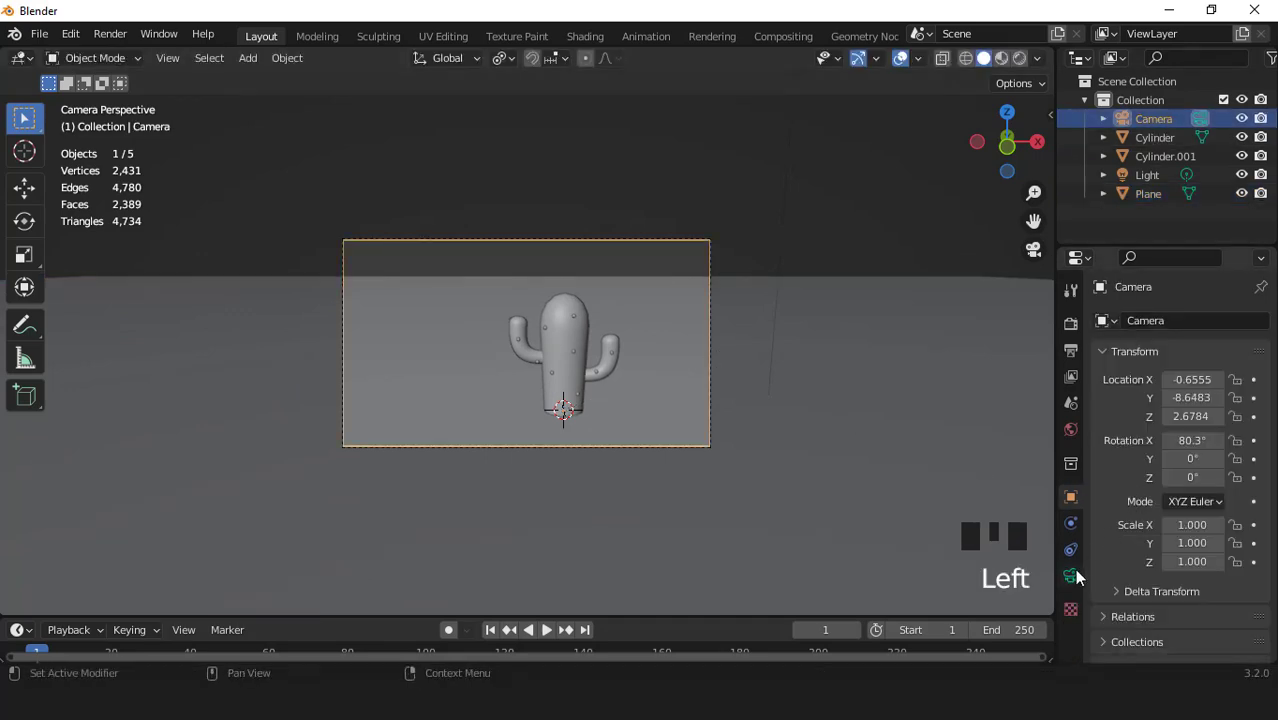
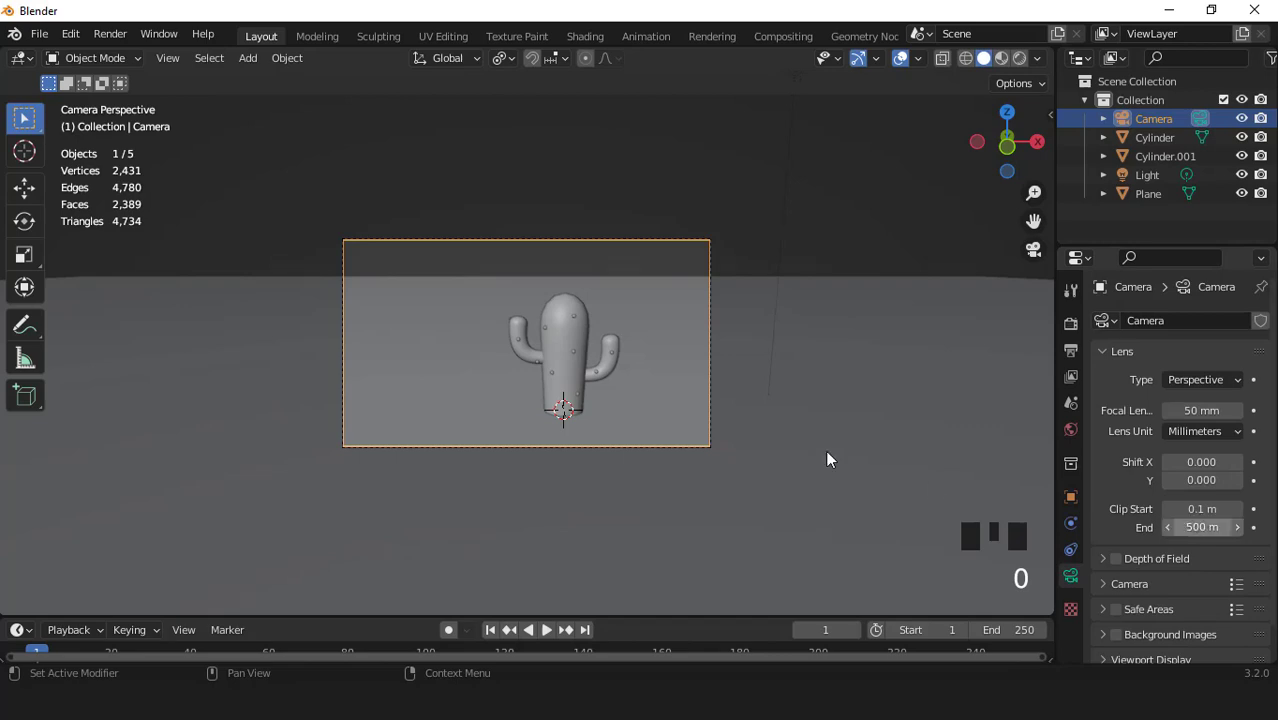
- Check the camera and cactus from outside, then return to the camera view
scroll(down, 3)
scroll(up, 3)
drag(734, 357, 708, 353)
scroll(down, 3)
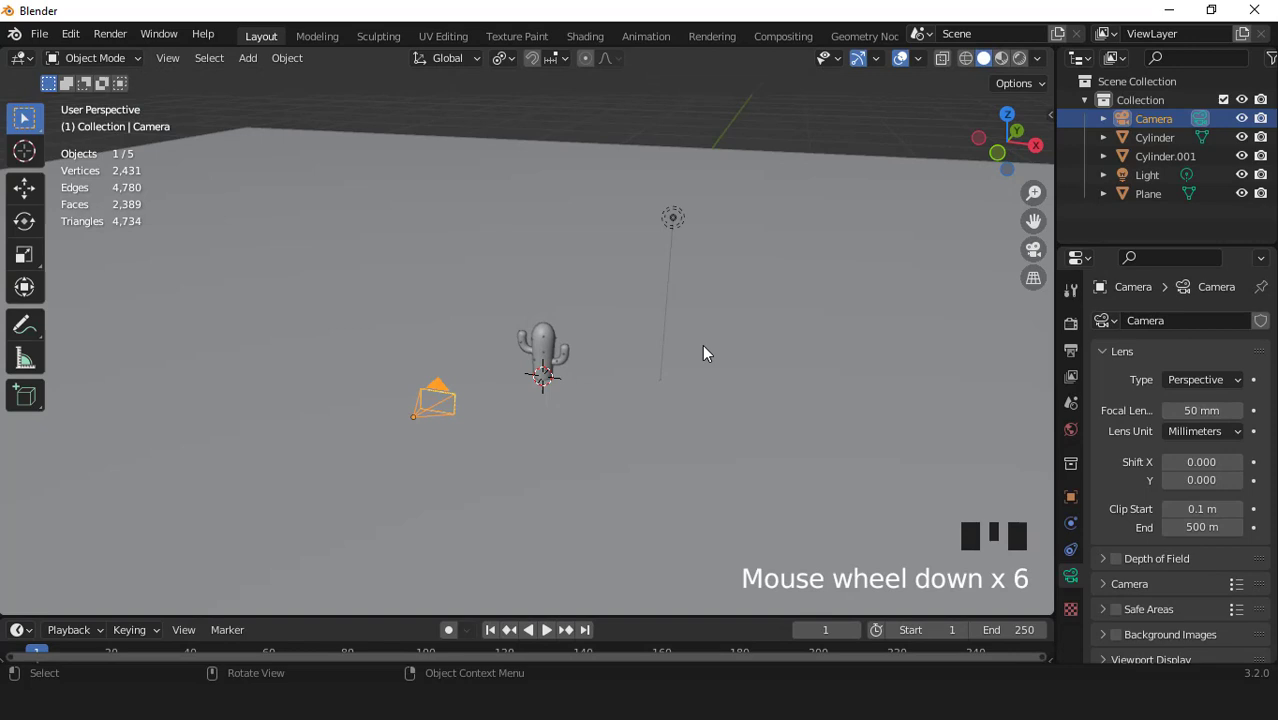
key(KP_1)
key(KP_0)
scroll(up, 3)
key(g)
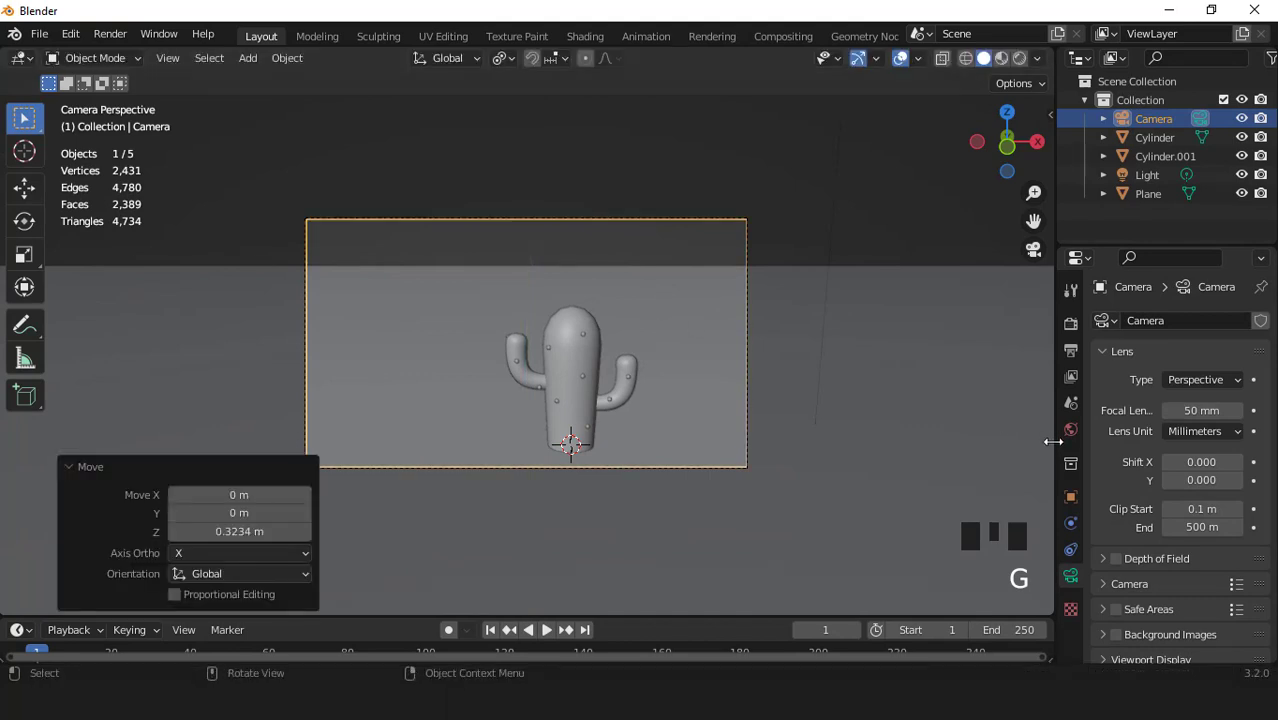
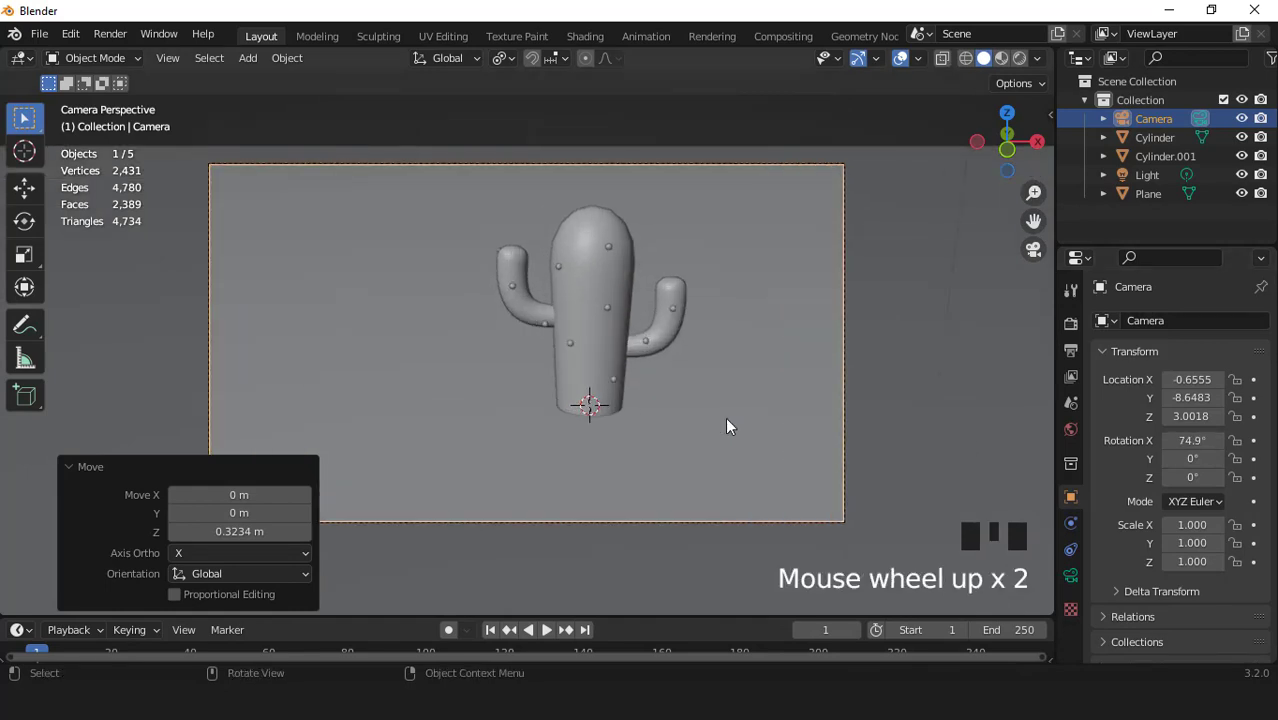
- Move the camera so the cactus sits centred in frame, then return to front view
scroll(down, 3)
key(g)
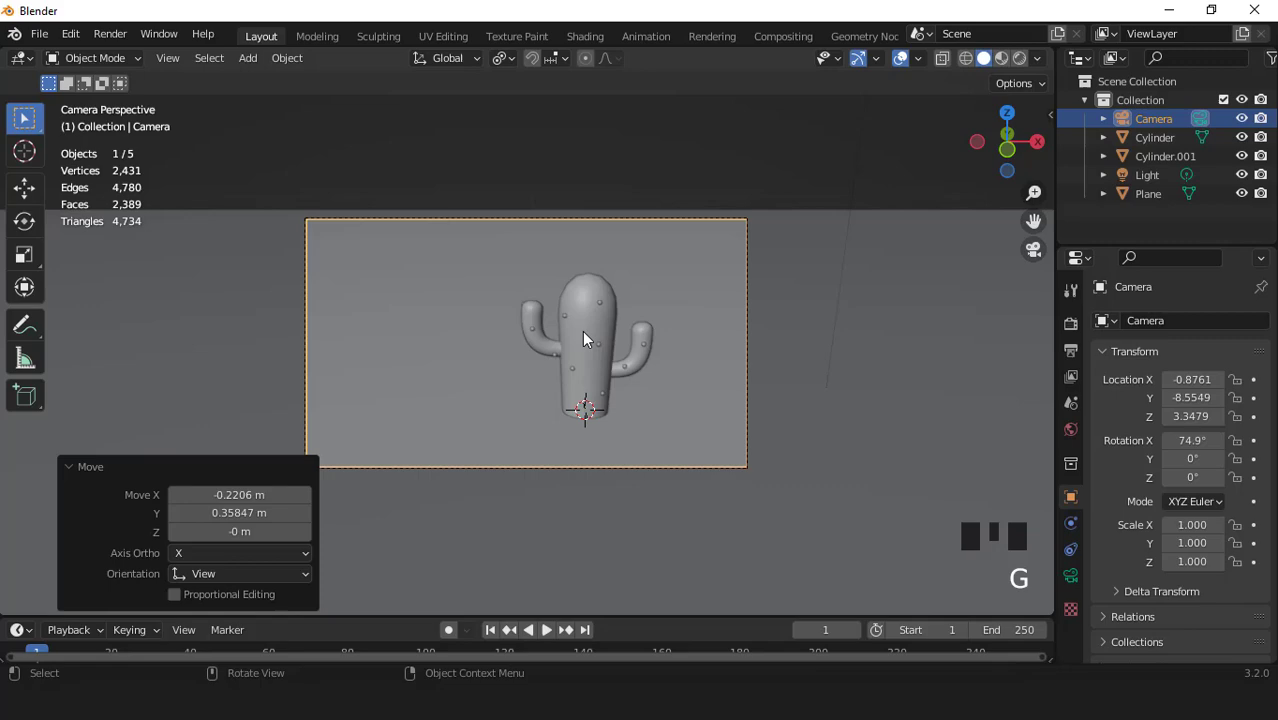
click(585, 339)
key(KP_1)
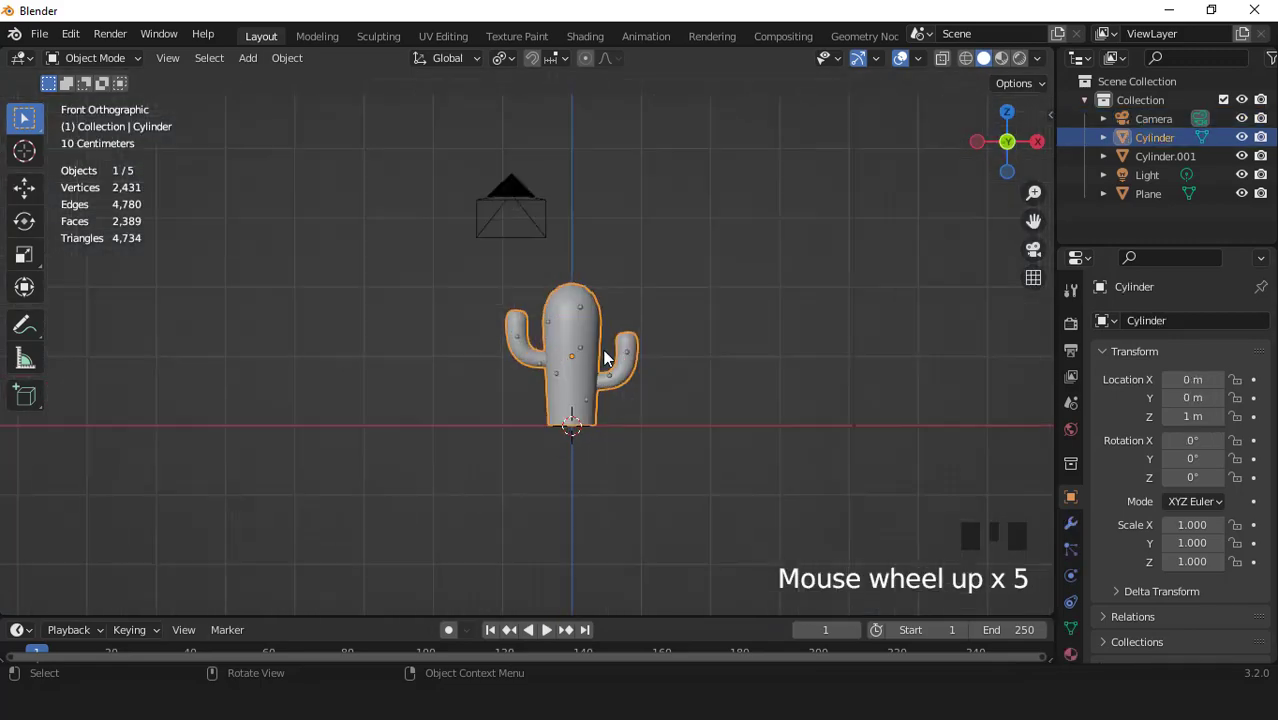
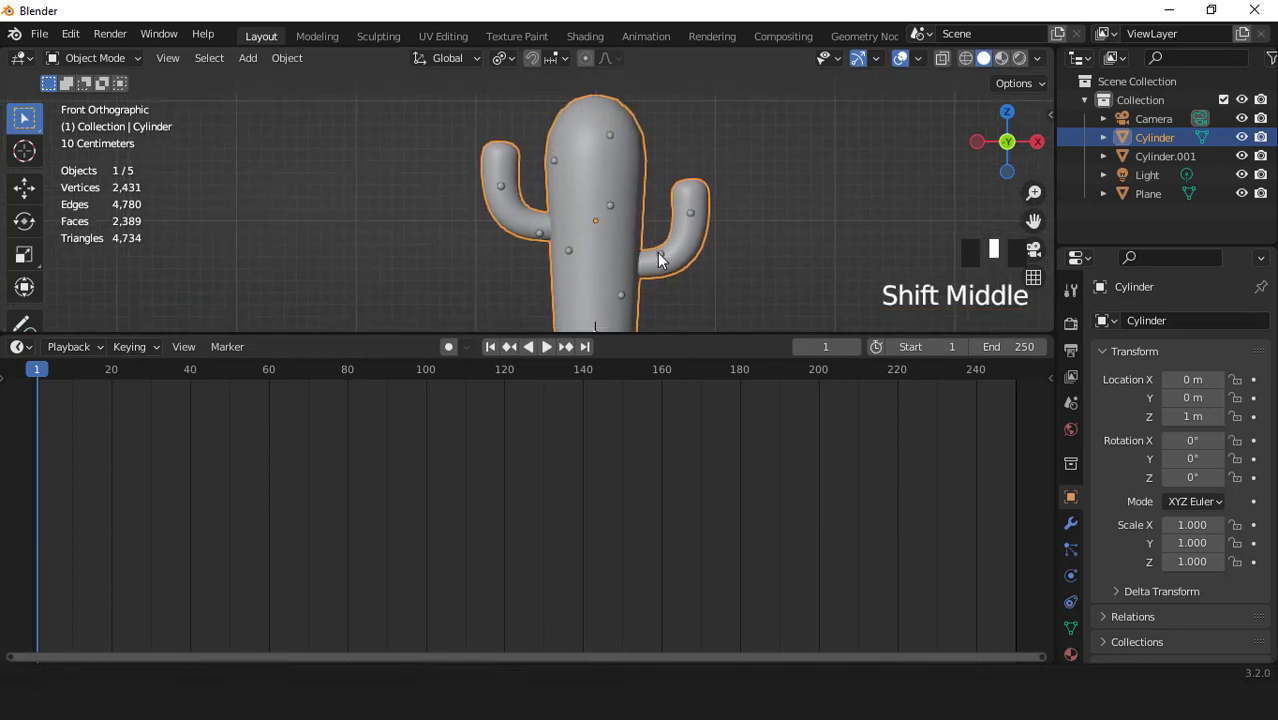
- Switch the viewport to Material Preview and enlarge the lower area for a Shader Editor
click(1009, 60)
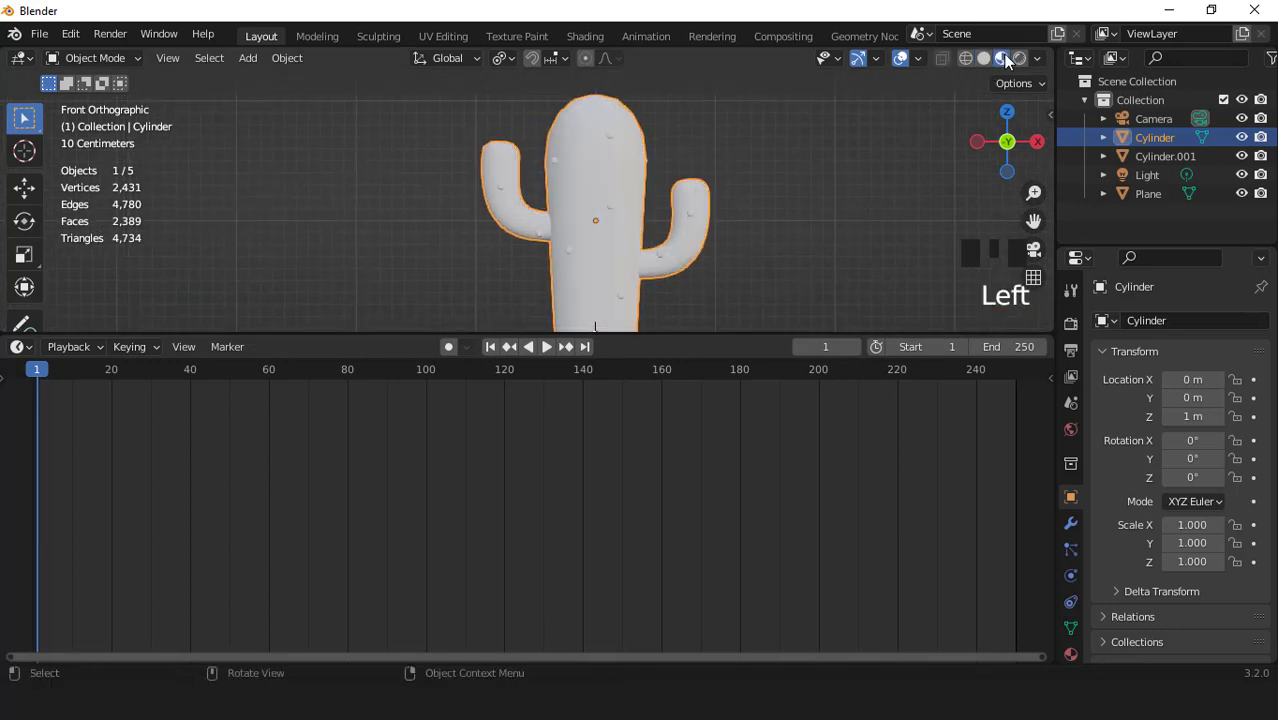
drag(23, 347, 549, 507)
- Create a new cactus material and arrange Texture Coordinate and Mapping nodes left of the Gradient Texture
key(n)
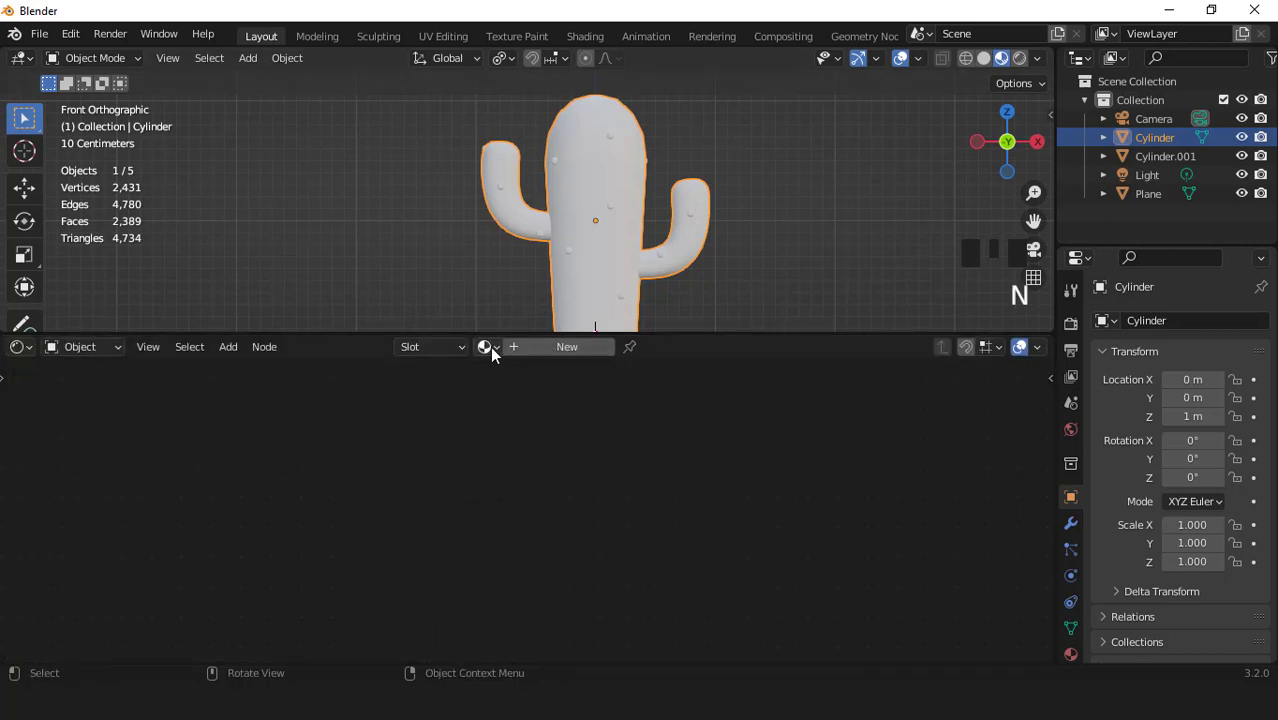
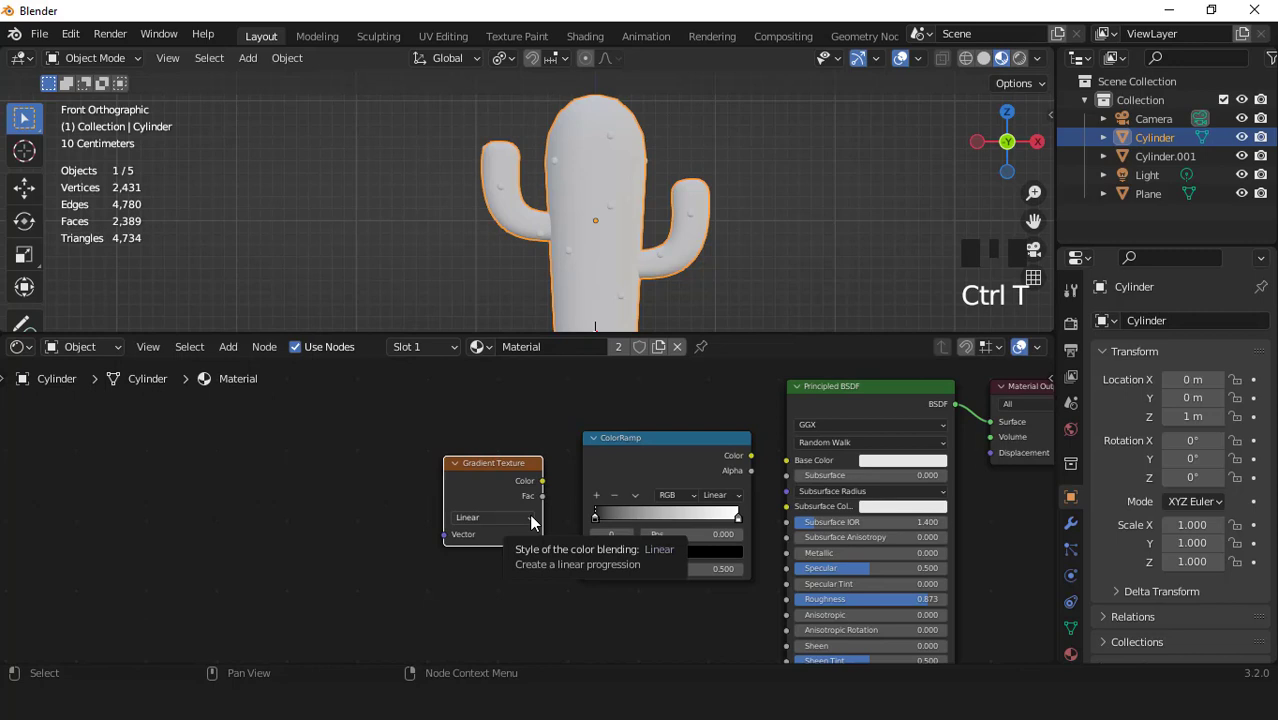
drag(236, 355, 265, 373)
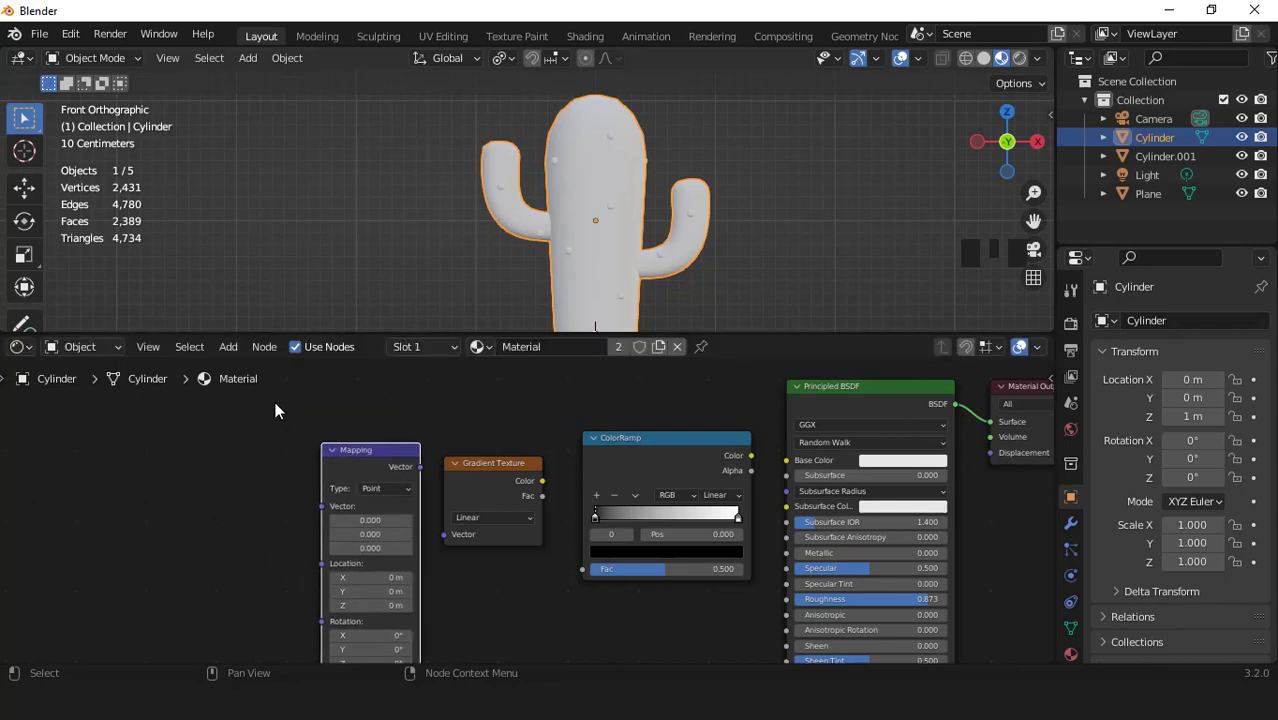
drag(243, 353, 289, 512)
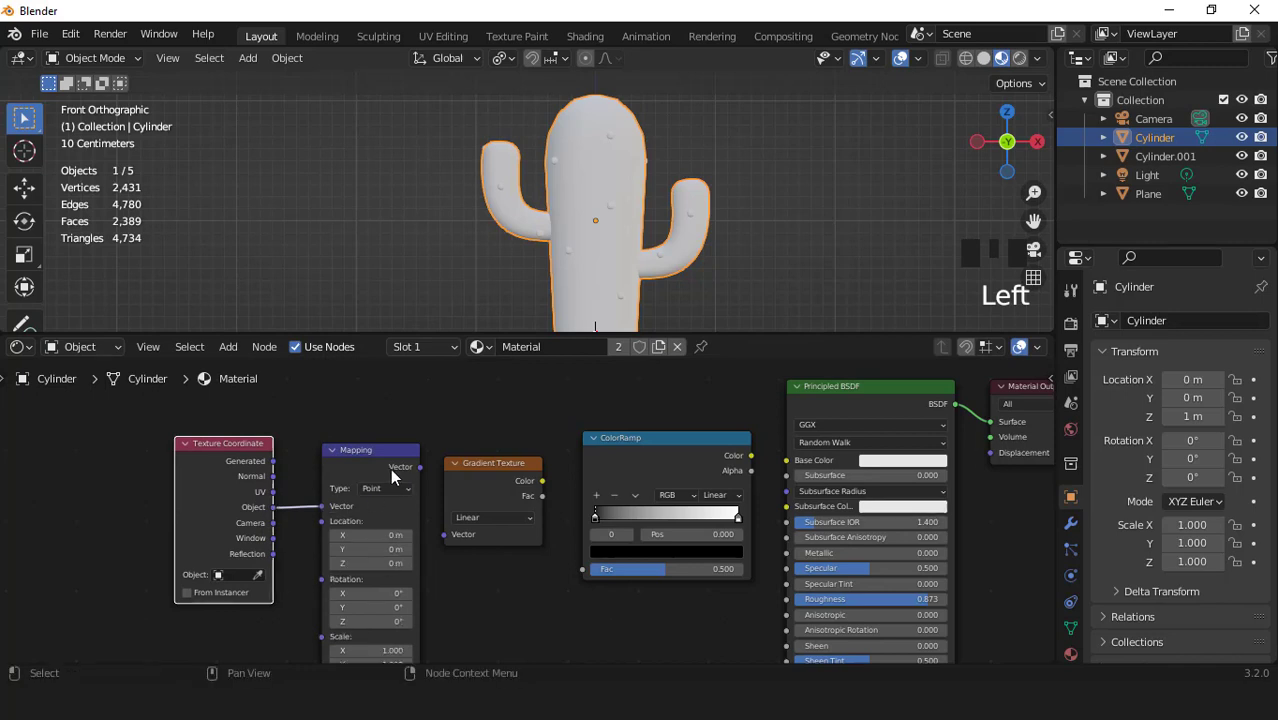
- Link Object → Vector, Mapping → Gradient vector and Gradient Color → ColorRamp Fac
click(365, 463)
drag(424, 443, 455, 479)
drag(465, 478, 779, 471)
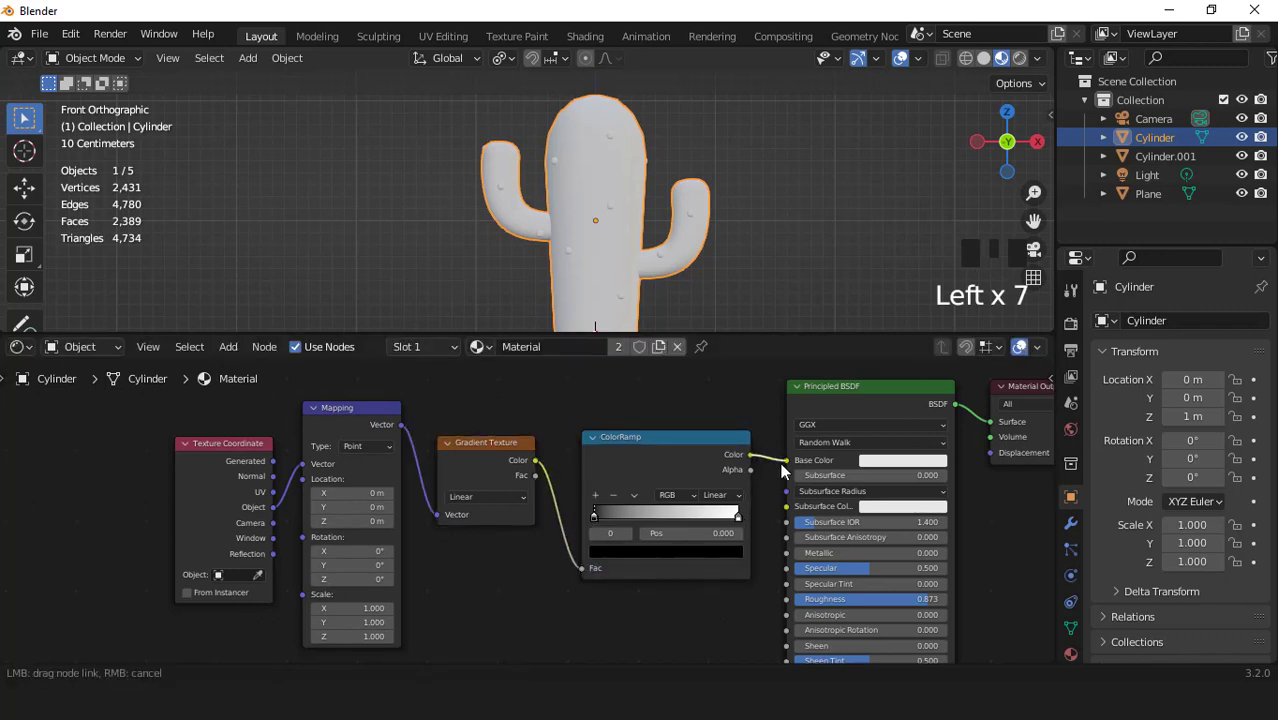
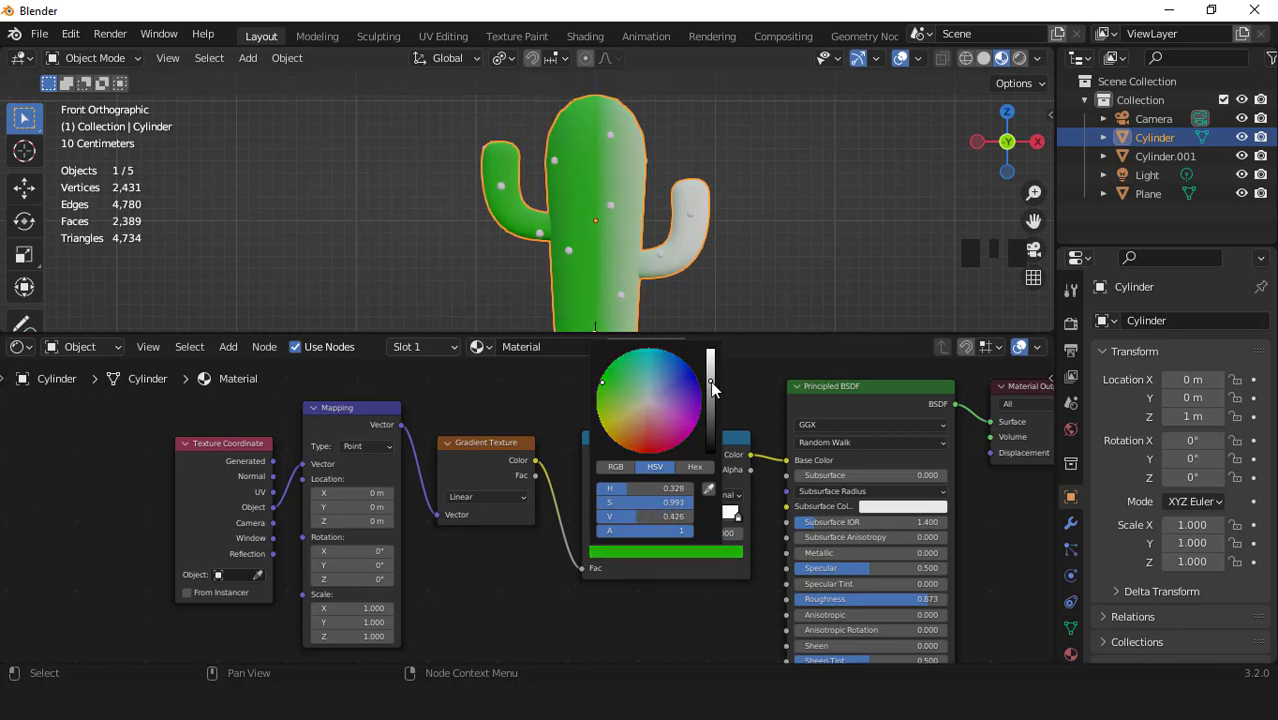
- Recolour the ColorRamp stops so the cactus fades from green to yellow at the top
click(740, 523)
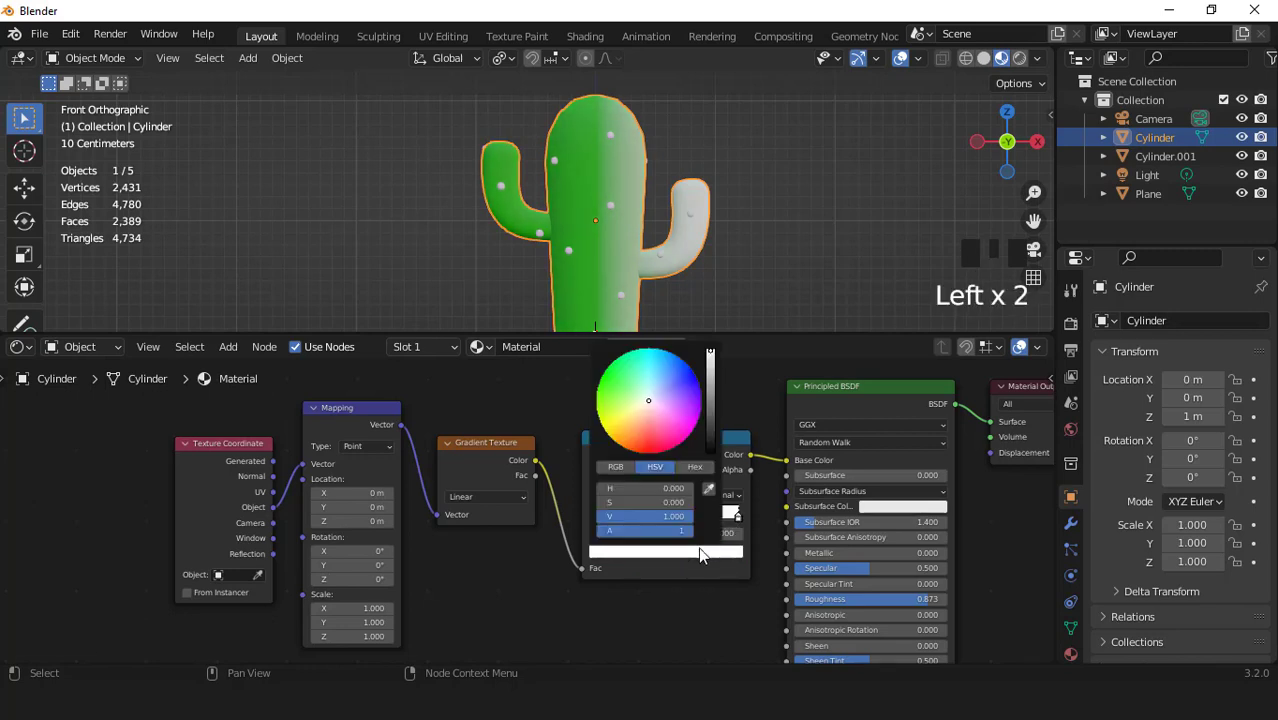
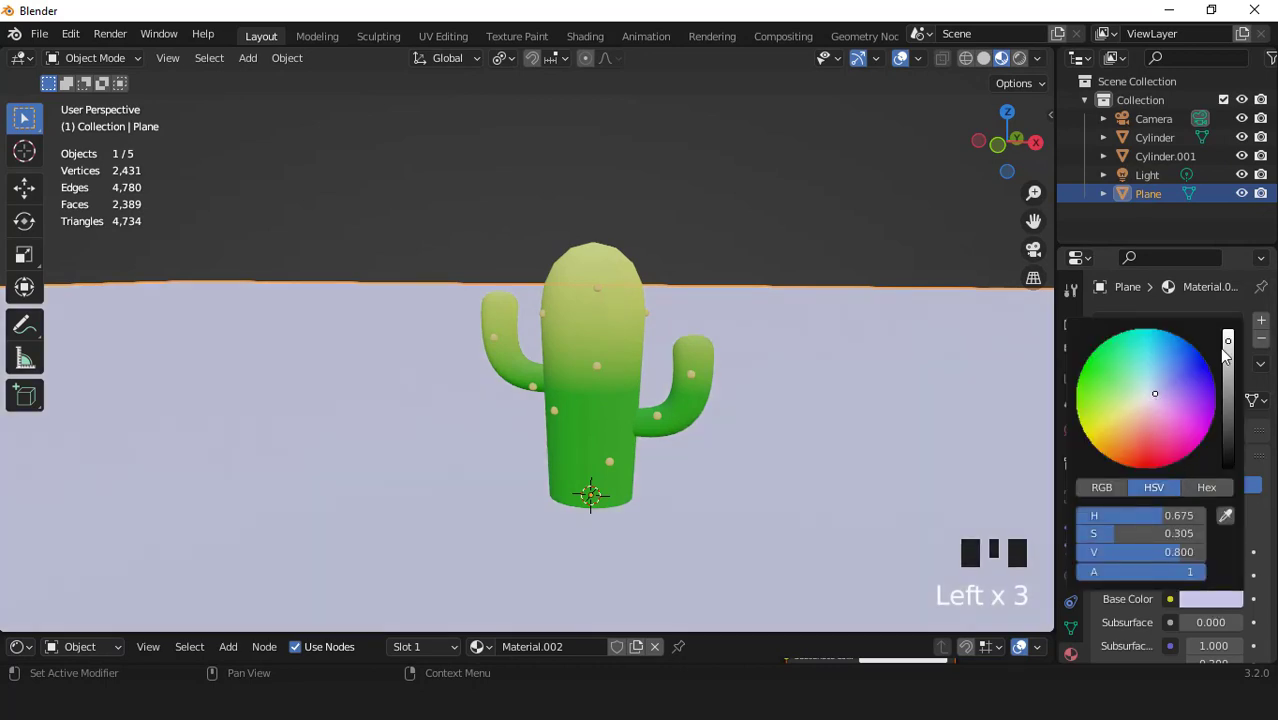
- View the scene through the camera and switch shading to Rendered, showing the cactus shadow on the plane
key(KP_0)
scroll(down, 3)
drag(1214, 484, 1070, 345)
drag(1071, 344, 1159, 371)
scroll(up, 3)
click(1142, 502)
scroll(down, 3)
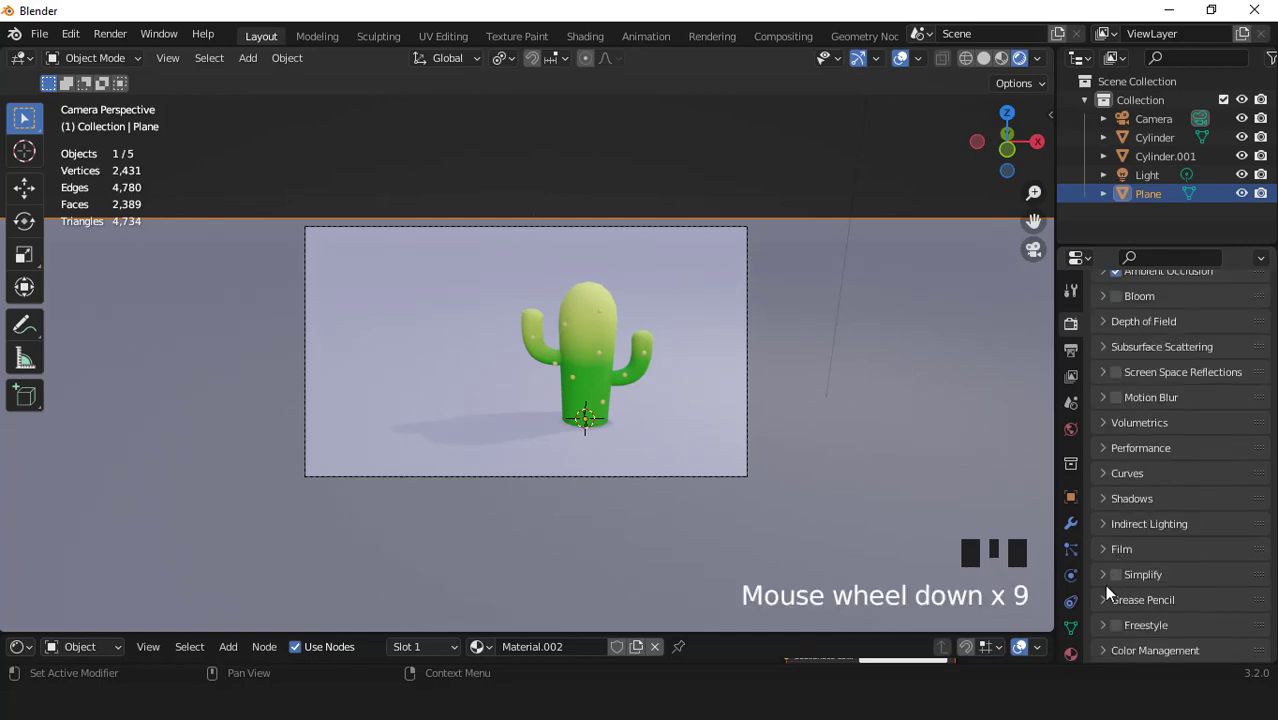
- Enable Film > Transparent in Render Properties and tweak the World colour settings
scroll(down, 3)
drag(1108, 655, 1169, 536)
drag(1187, 585, 908, 63)
click(908, 63)
scroll(up, 3)
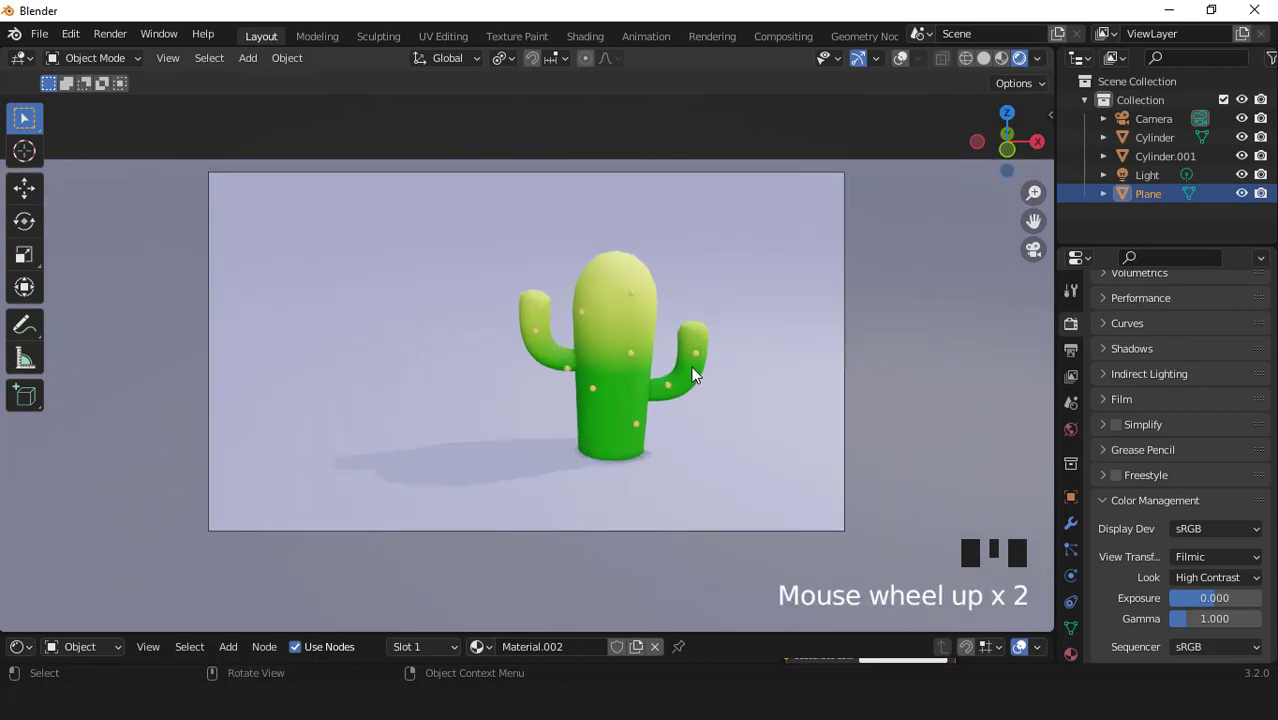
drag(632, 330, 662, 307)
key(KP_1)
scroll(up, 3)
drag(1105, 405, 964, 408)
scroll(down, 3)
drag(685, 353, 706, 354)
scroll(up, 3)
- Check the camera view and hide the ground Plane so only the gradient cactus renders
scroll(up, 3)
key(KP_1)
key(KP_0)
scroll(down, 3)
drag(808, 381, 1048, 529)
drag(1077, 659, 1212, 459)
scroll(up, 3)
click(1212, 461)
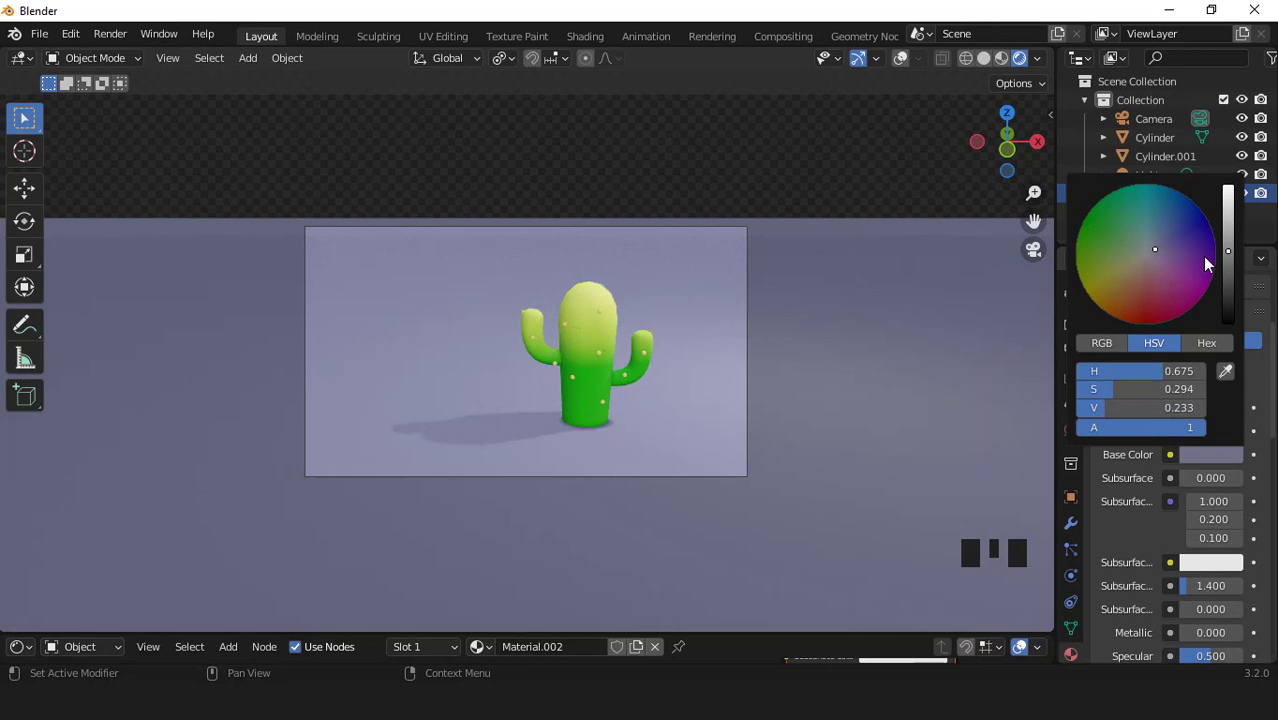
scroll(up, 3)
drag(664, 374, 662, 360)
key(KP_1)
scroll(up, 3)
click(660, 310)
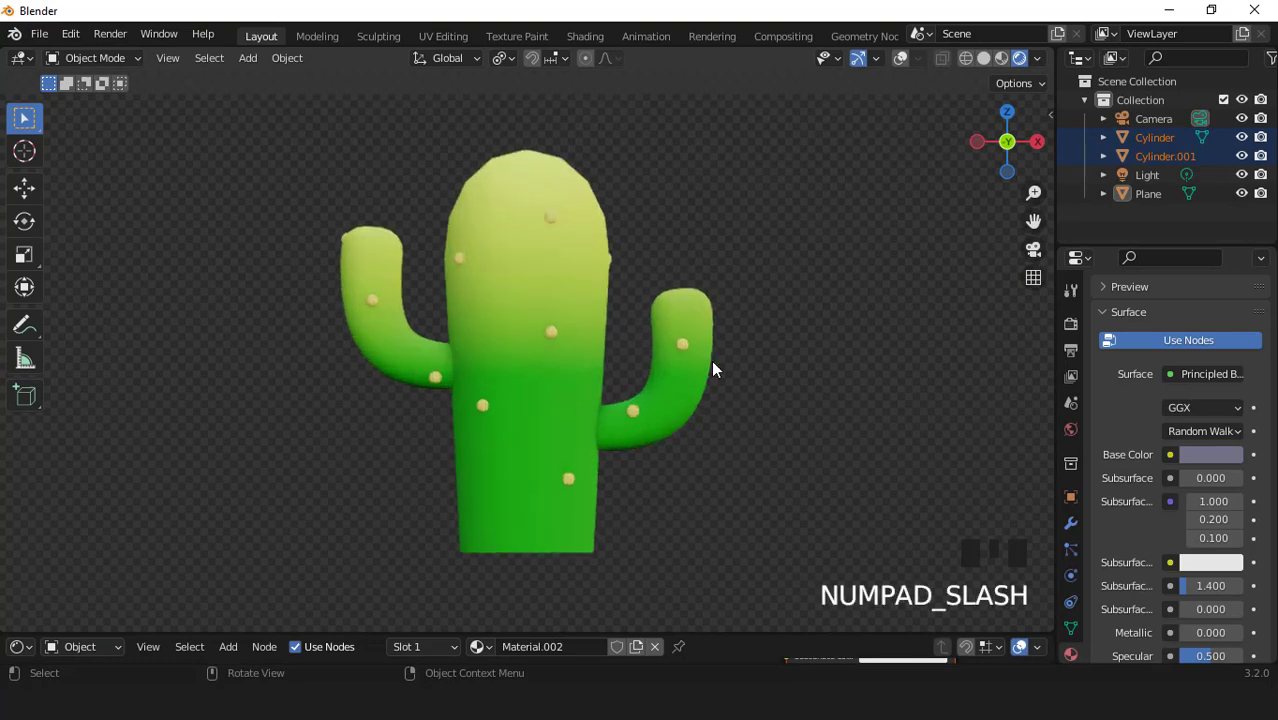